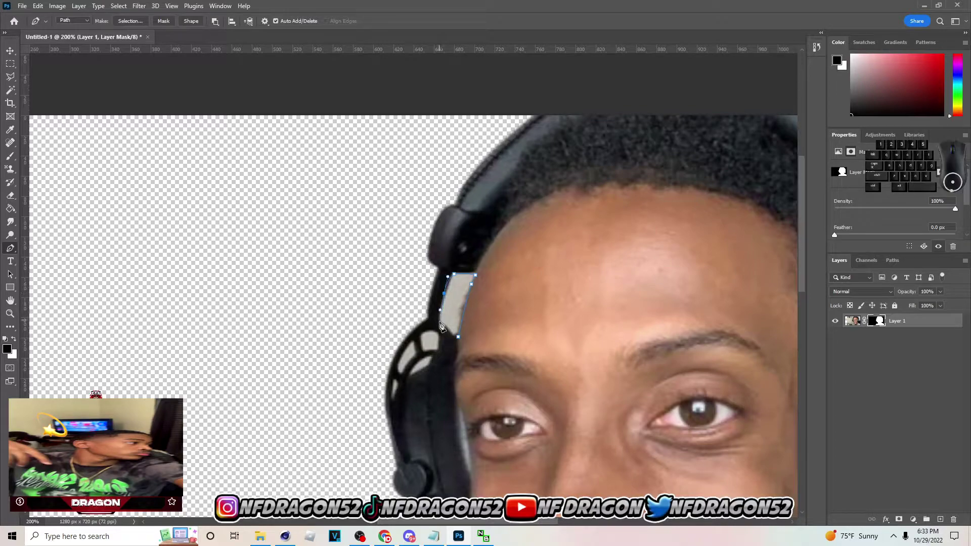
Step: Trace the background gap inside the headphone band with the Pen tool and make it a selection
left_click(443, 328)
left_click(443, 326)
left_click(460, 342)
left_click(462, 345)
left_click(463, 344)
left_click(443, 275)
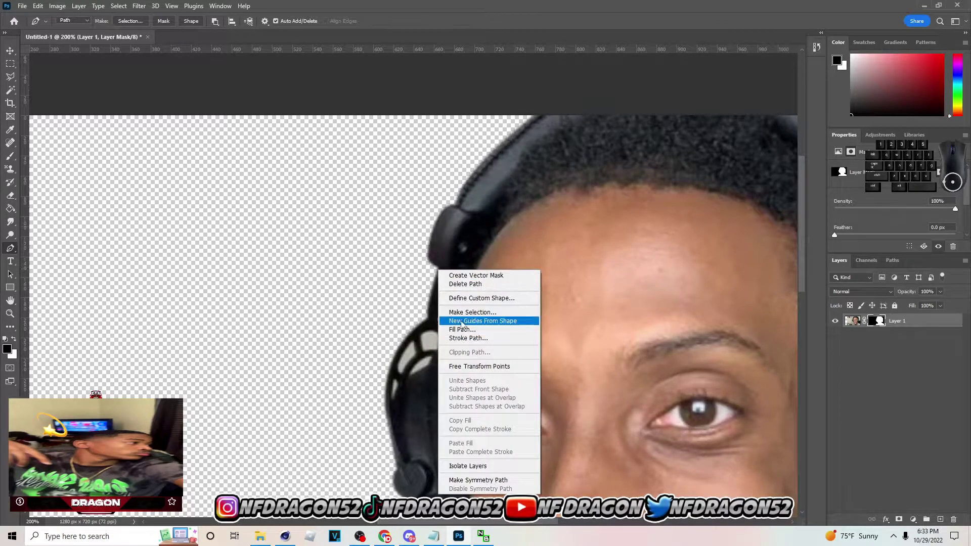
left_click(468, 314)
left_click(524, 153)
Step: Fill the selected gap with black on the layer mask, deselect, and fit the thumbnail in view
key("g")
left_click(16, 211)
left_click(67, 223)
left_click(33, 174)
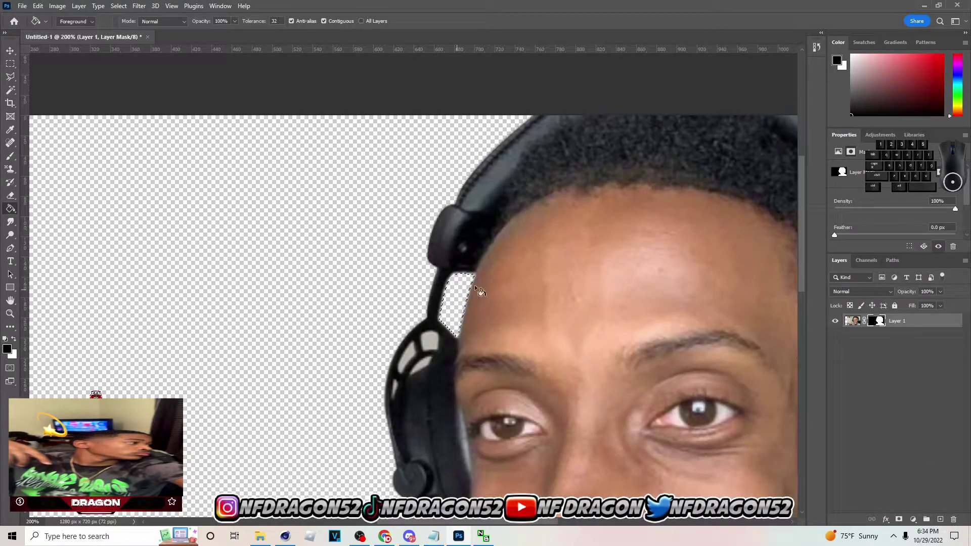
left_click(11, 82)
left_click(33, 118)
double_click(33, 199)
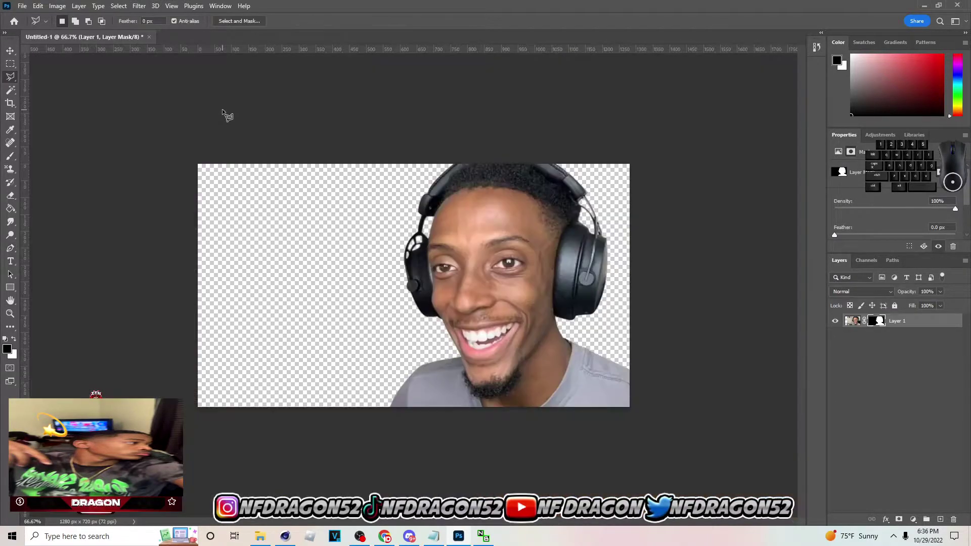
Step: Duplicate the cutout layer and delete the mask on the original to restore the full photo
left_click(20, 53)
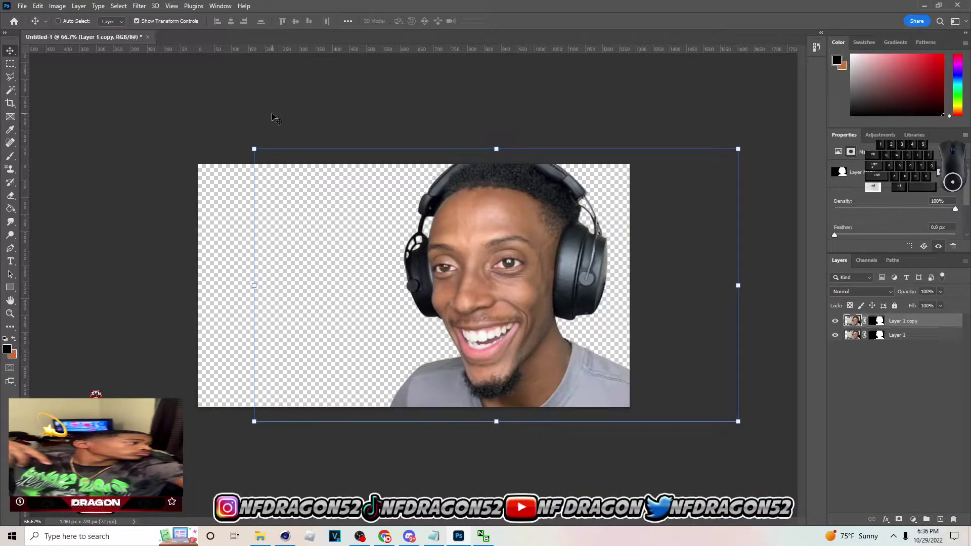
left_click(884, 339)
right_click(882, 338)
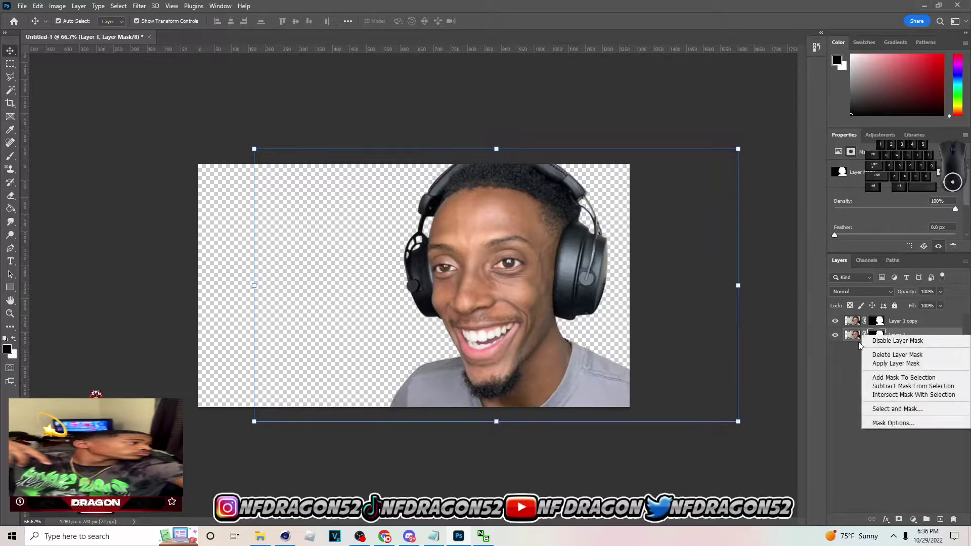
left_click(878, 353)
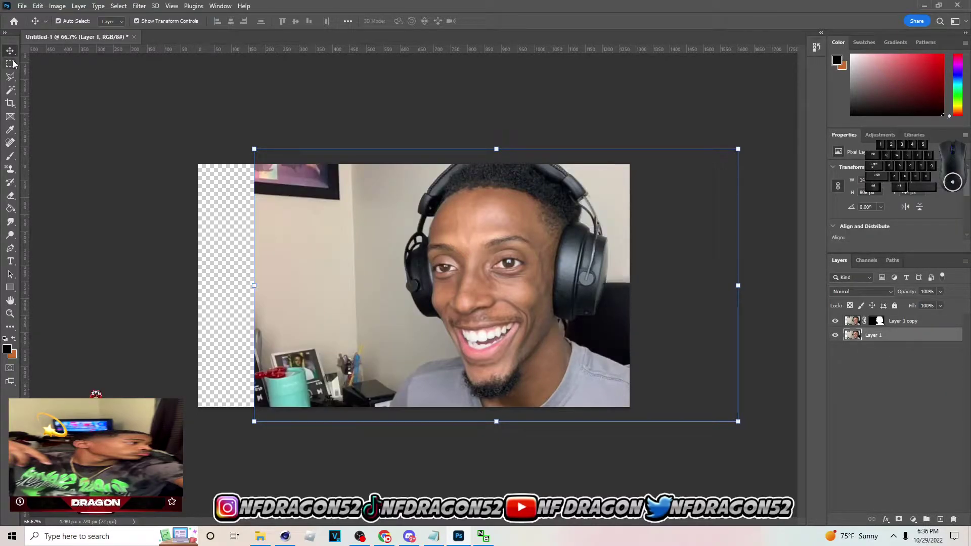
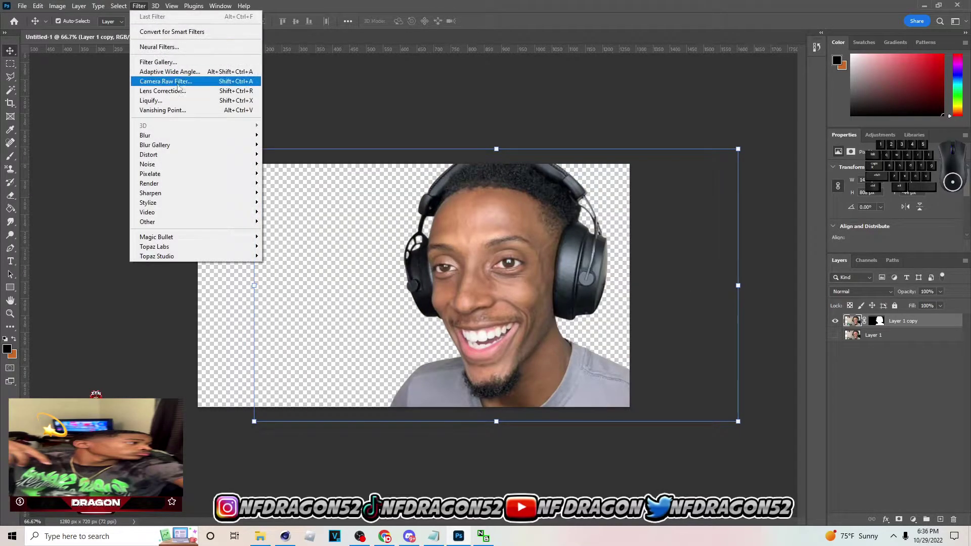
Step: Apply a Camera Raw Filter to the cutout copy with sharpening 77 and noise reduction 64
left_click(181, 83)
left_click(748, 451)
left_click_drag(730, 243, 767, 244)
left_click_drag(720, 224, 750, 226)
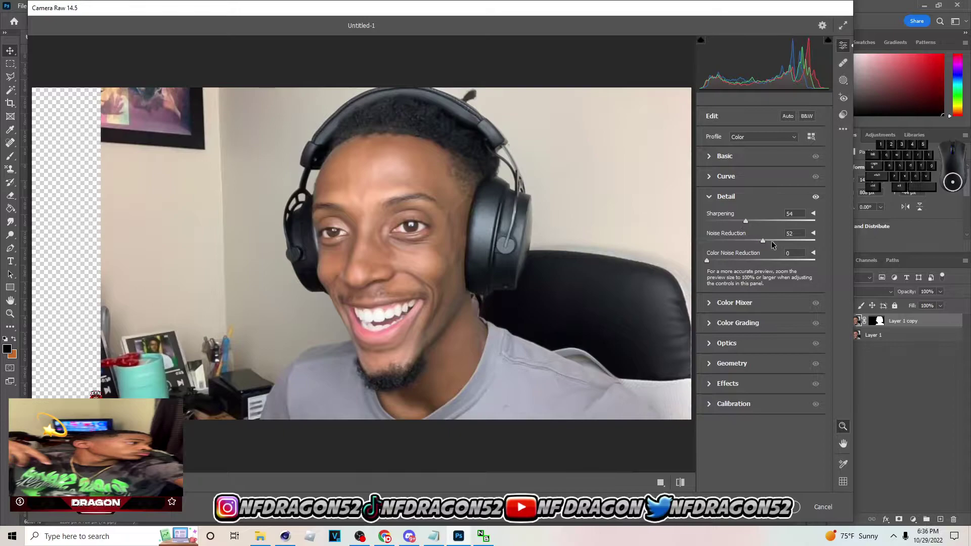
left_click_drag(777, 246, 783, 245)
left_click(778, 244)
left_click(764, 223)
left_click_drag(770, 243, 779, 240)
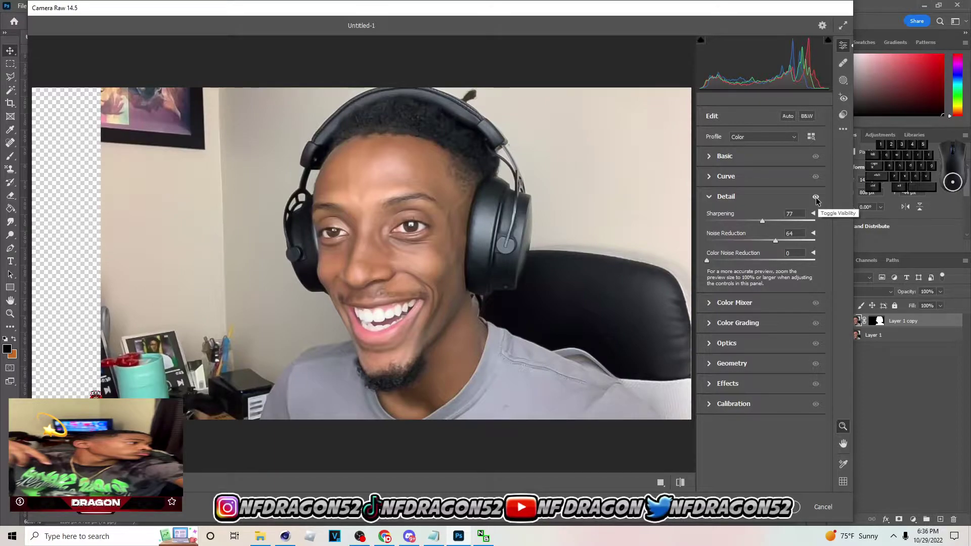
left_click(820, 201)
left_click(821, 201)
left_click(821, 201)
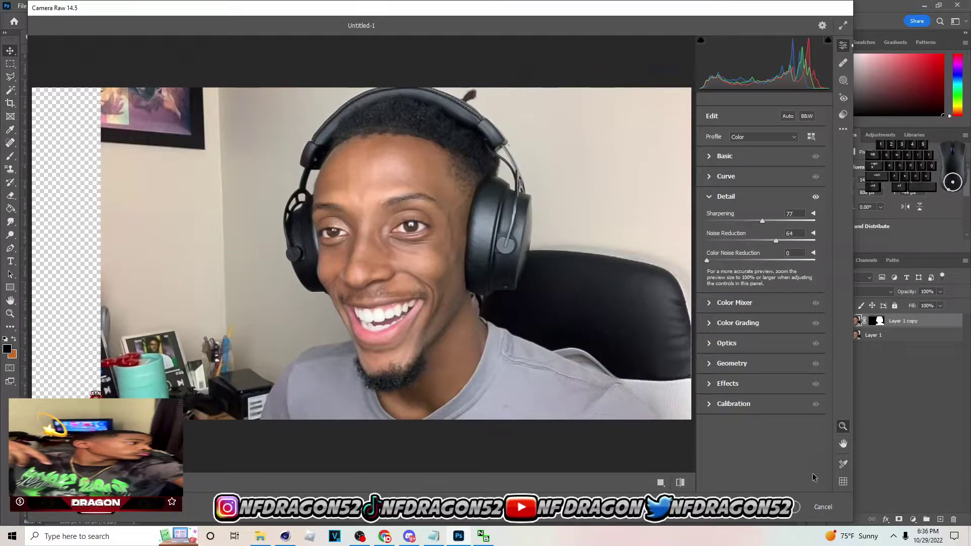
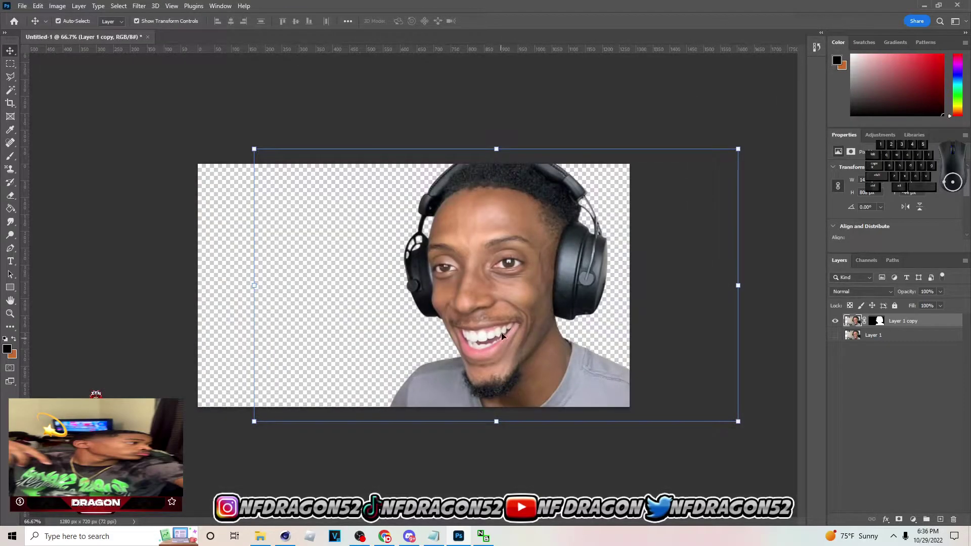
Step: Show the original photo layer again and select the cutout copy layer
left_click(839, 339)
left_click(842, 328)
left_click(841, 328)
double_click(842, 328)
left_click(893, 339)
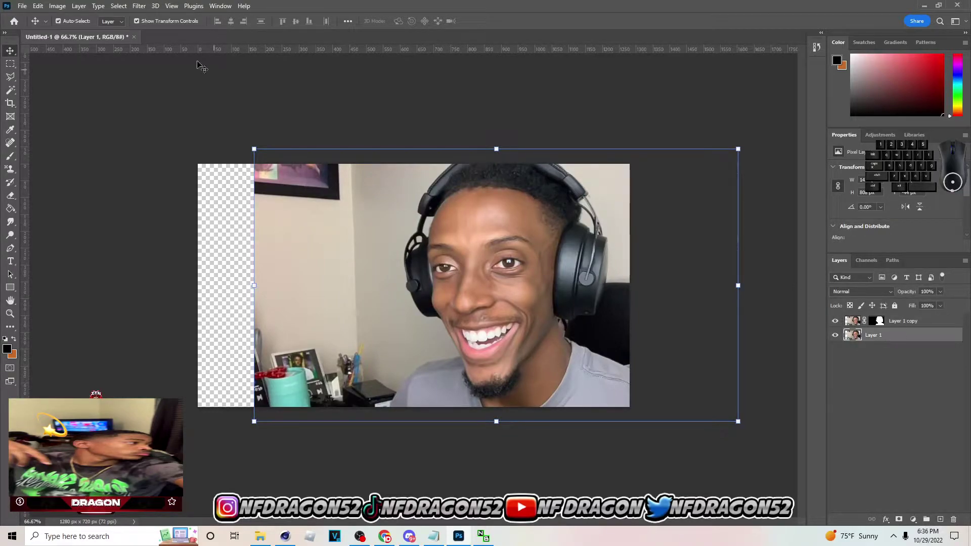
left_click(147, 7)
left_click(167, 18)
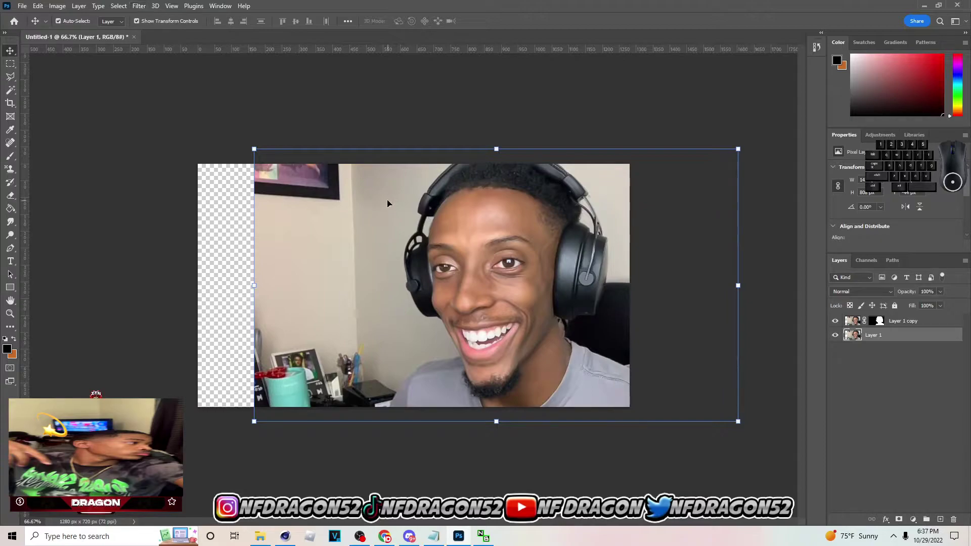
double_click(843, 328)
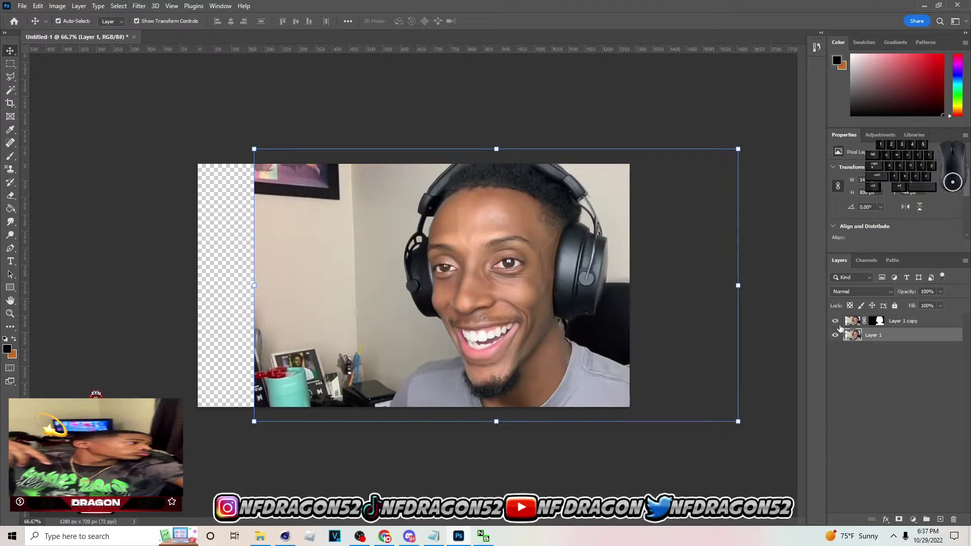
left_click(860, 320)
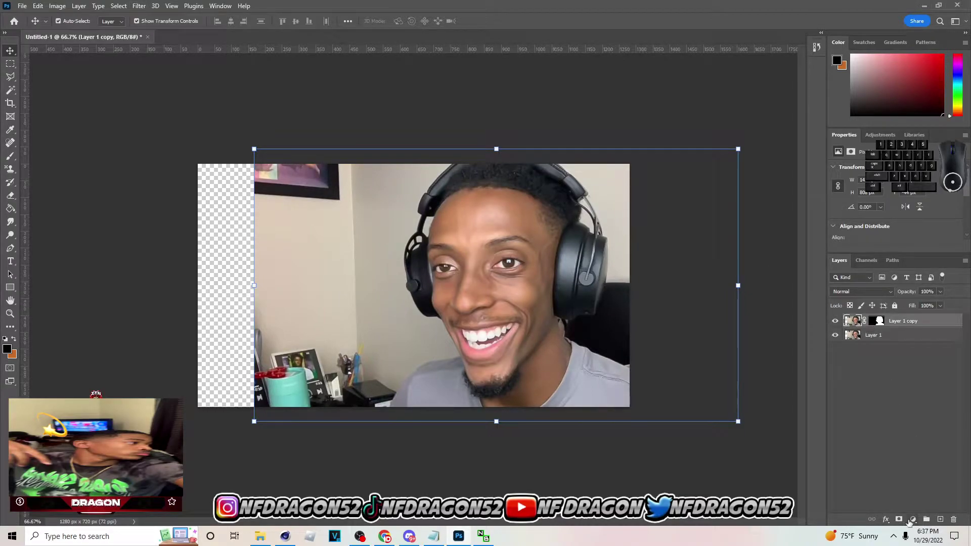
Step: Add two clipped Brightness/Contrast adjustments and a Vibrance adjustment over the cutout
left_click(916, 521)
left_click(957, 376)
left_click(896, 249)
left_click(904, 200)
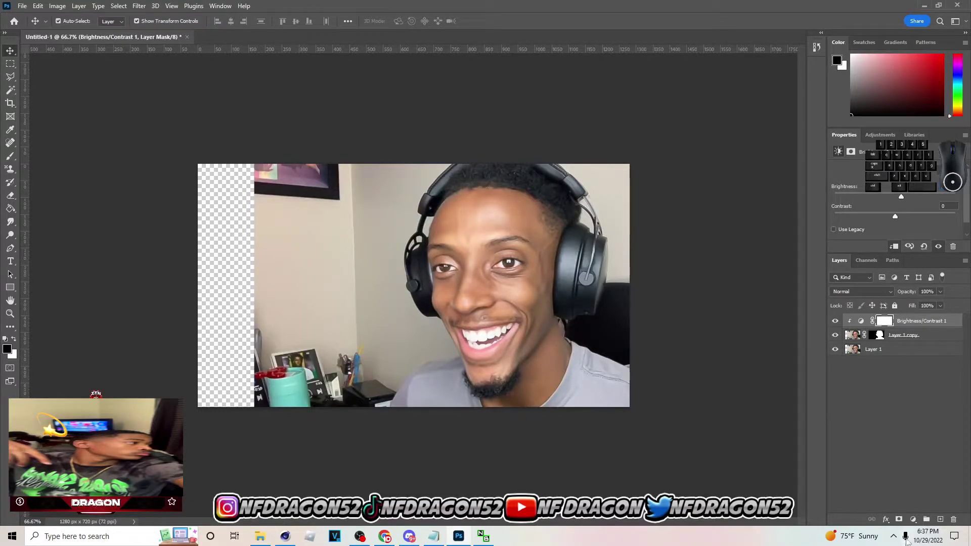
left_click(920, 518)
left_click(928, 369)
left_click(906, 222)
left_click(917, 523)
left_click(925, 413)
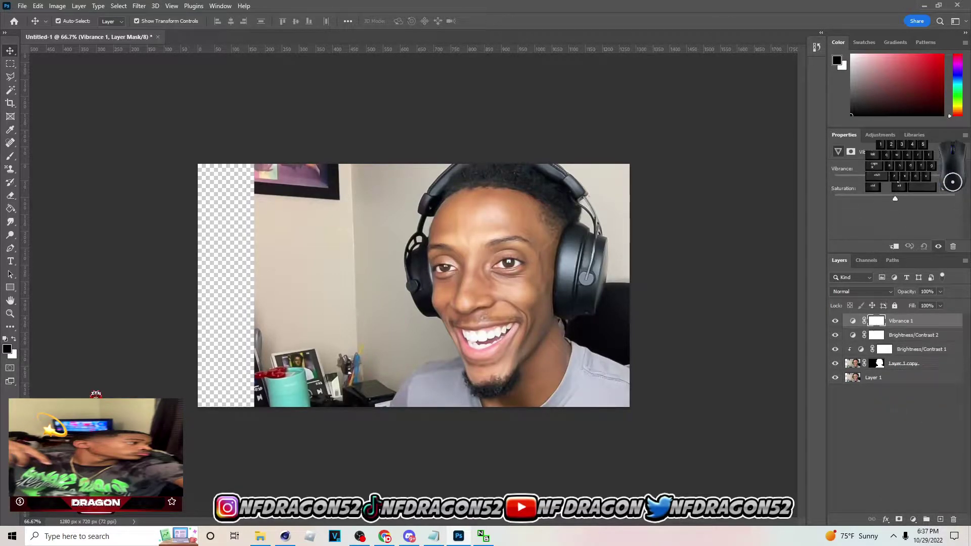
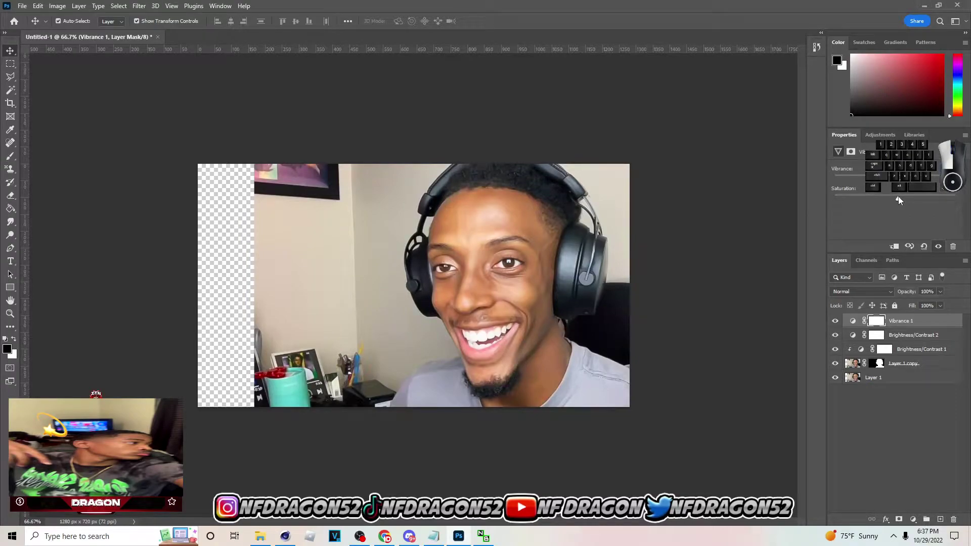
left_click(345, 373)
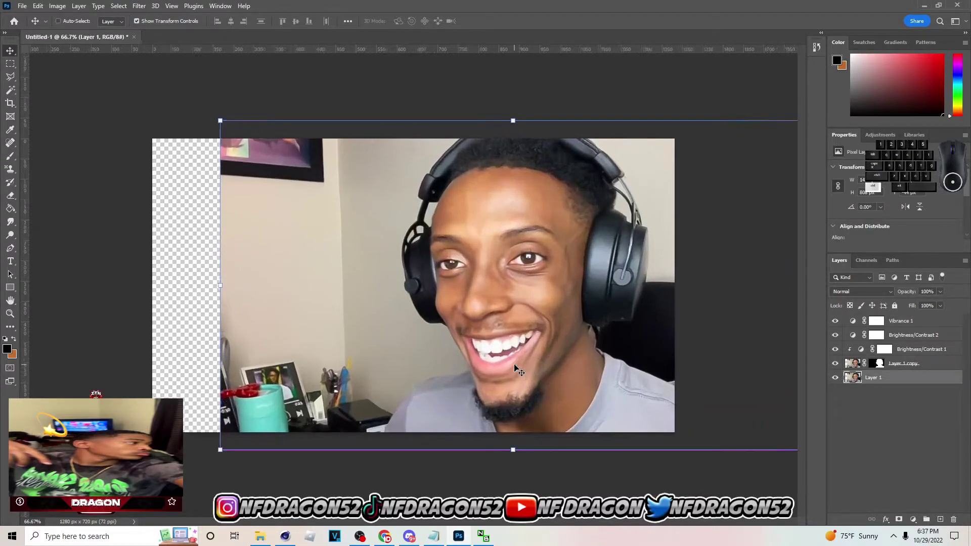
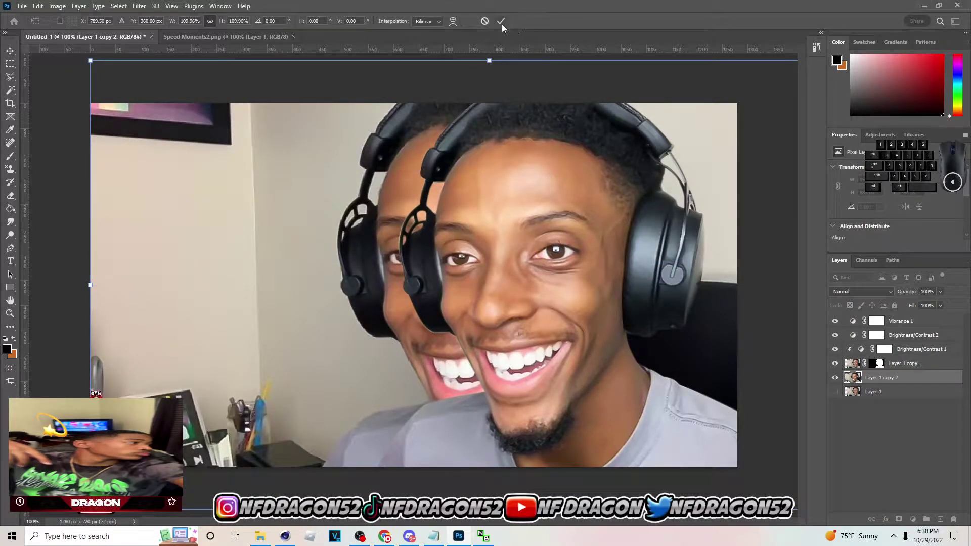
Step: Commit the enlarged photo copy behind the cutout and add a new empty layer ready for a colour fill
left_click(505, 29)
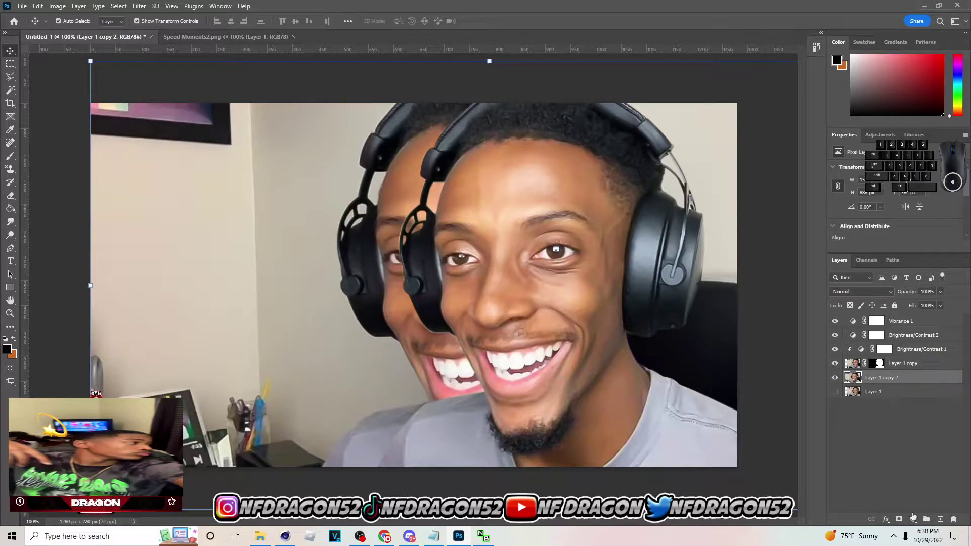
left_click(876, 292)
left_click(858, 404)
left_click(887, 395)
left_click(946, 519)
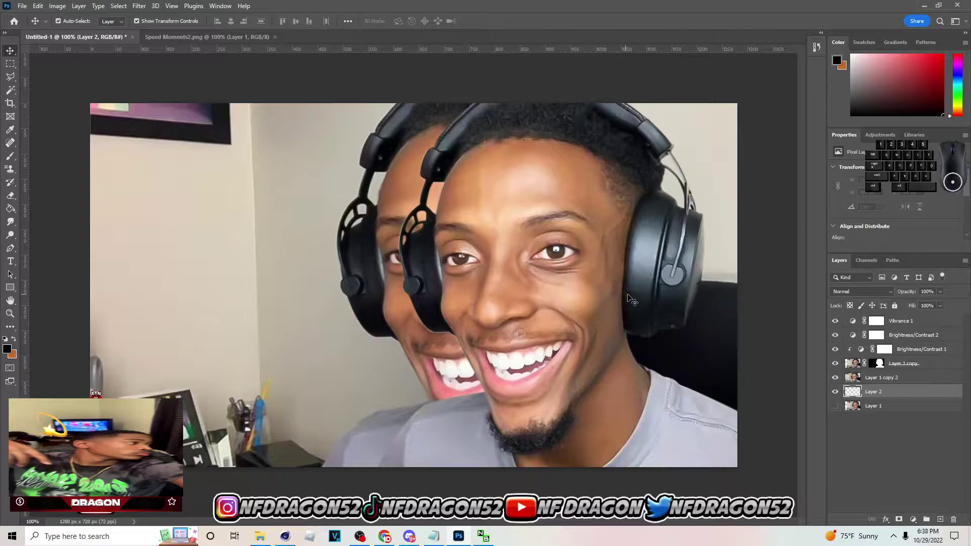
left_click(11, 214)
left_click(53, 223)
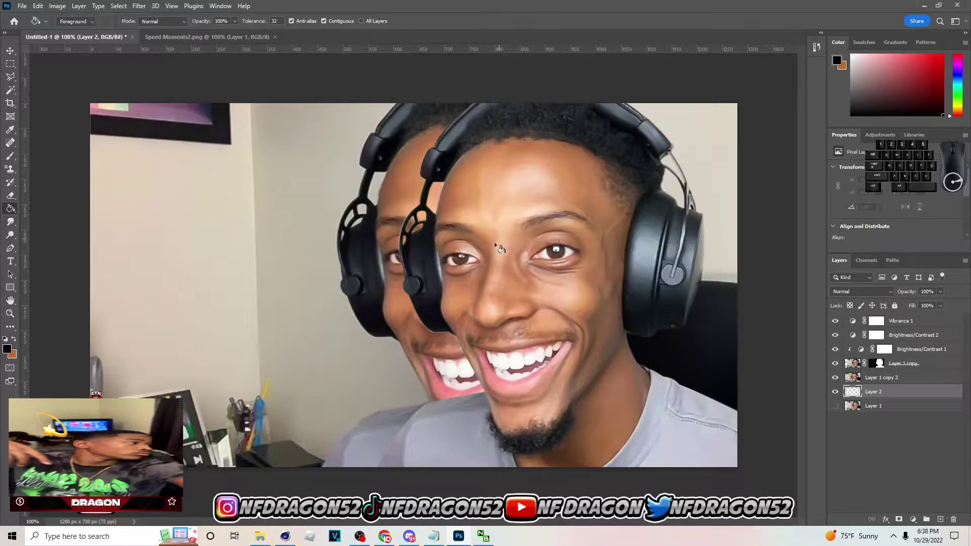
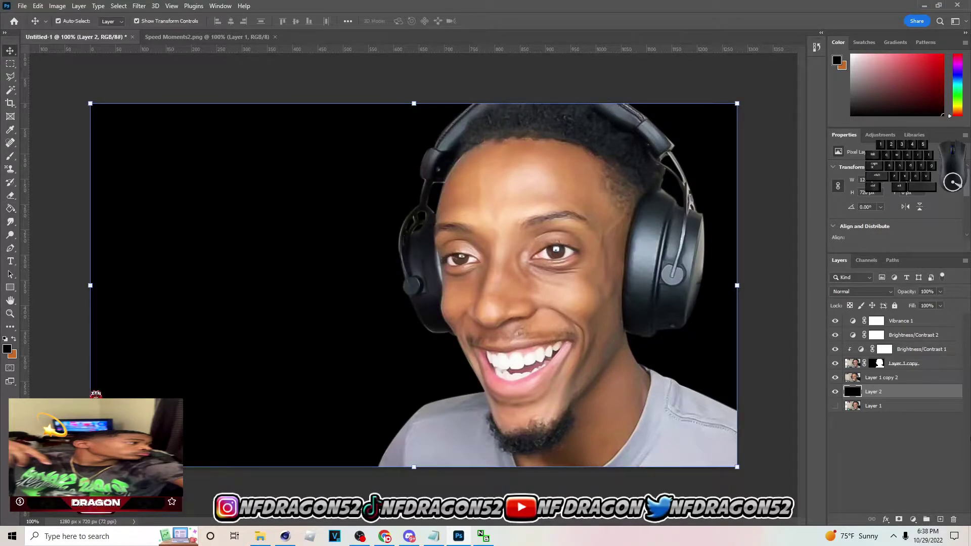
Step: Add a layer above the black fill and blend the enlarged photo copy with Soft Light
left_click(941, 520)
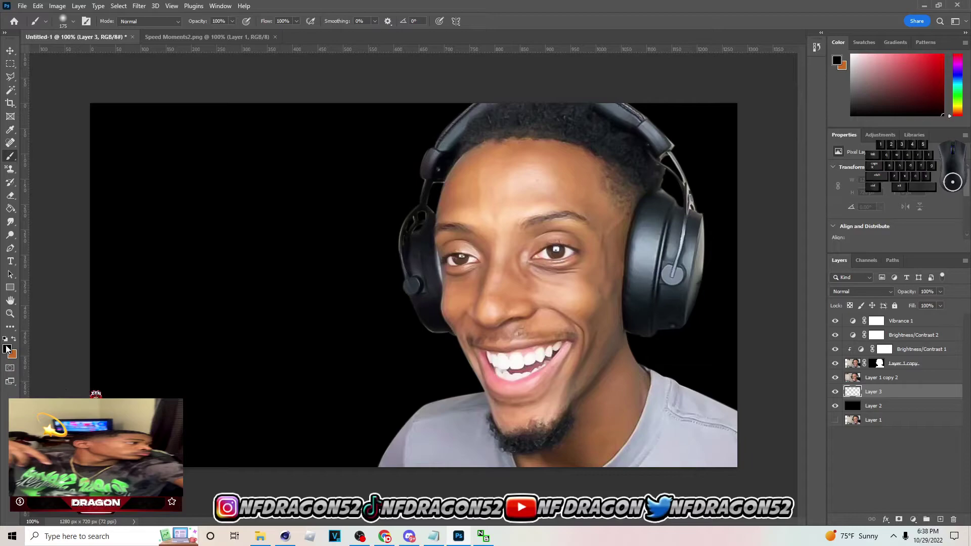
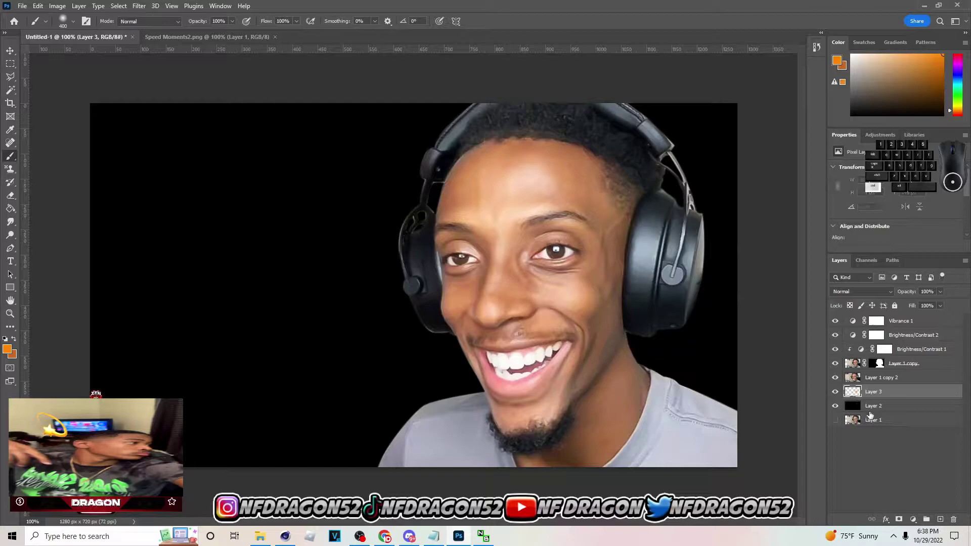
left_click(865, 410)
left_click(894, 380)
left_click(889, 397)
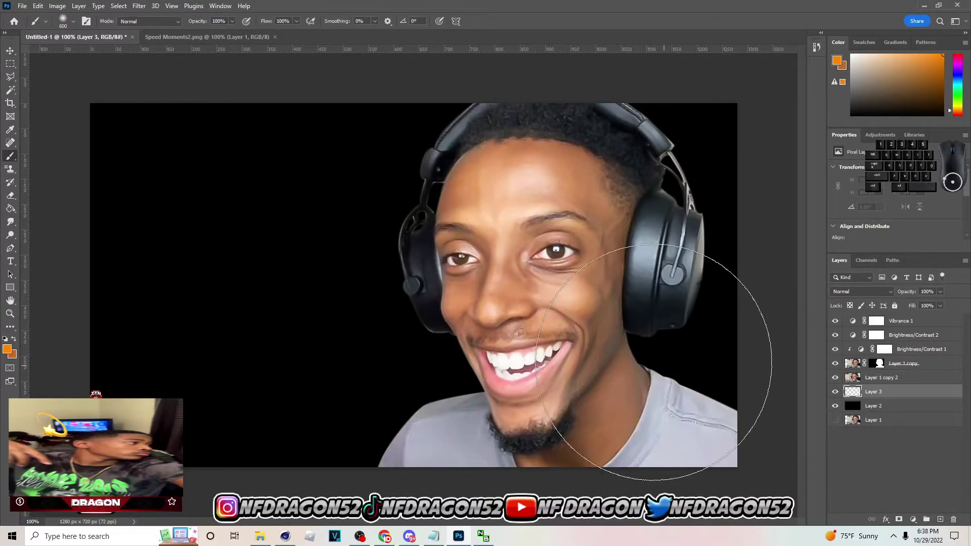
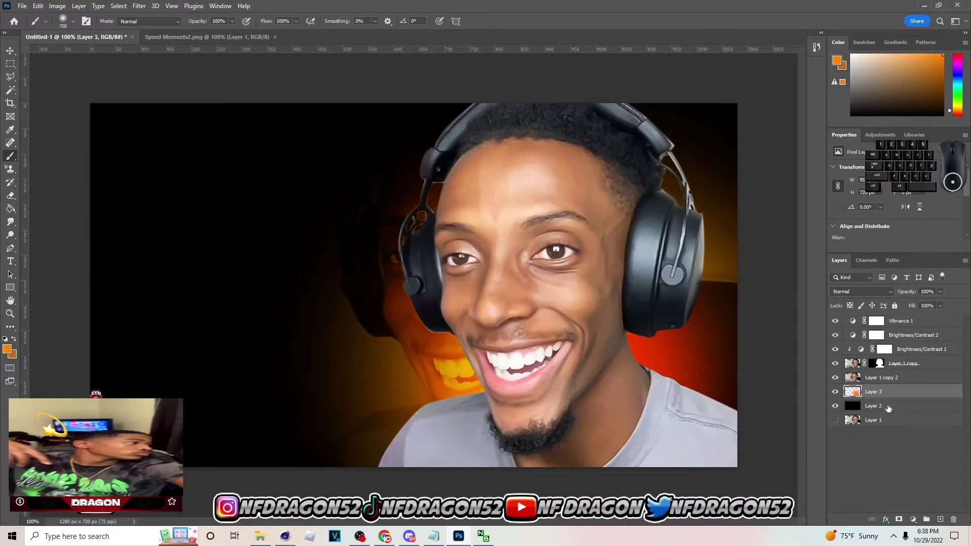
left_click(885, 385)
left_click(11, 64)
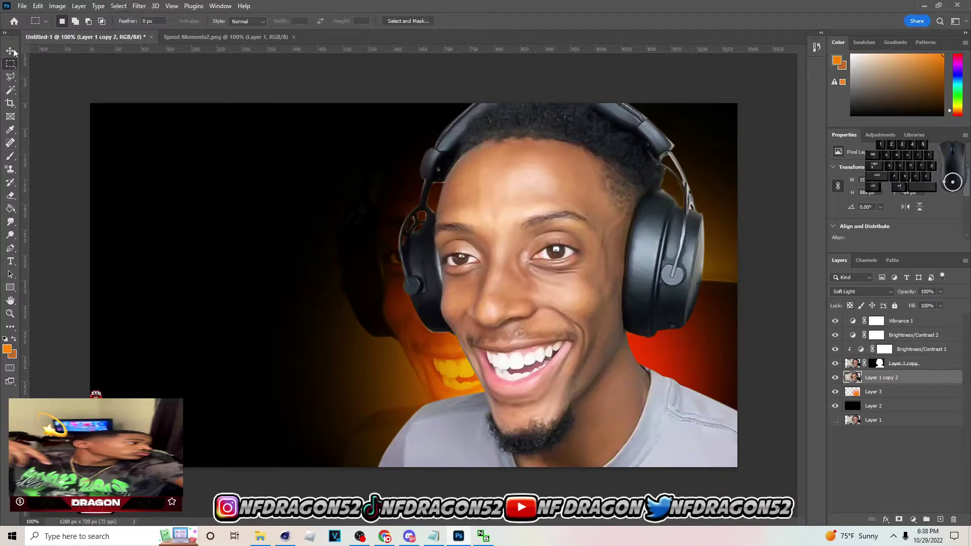
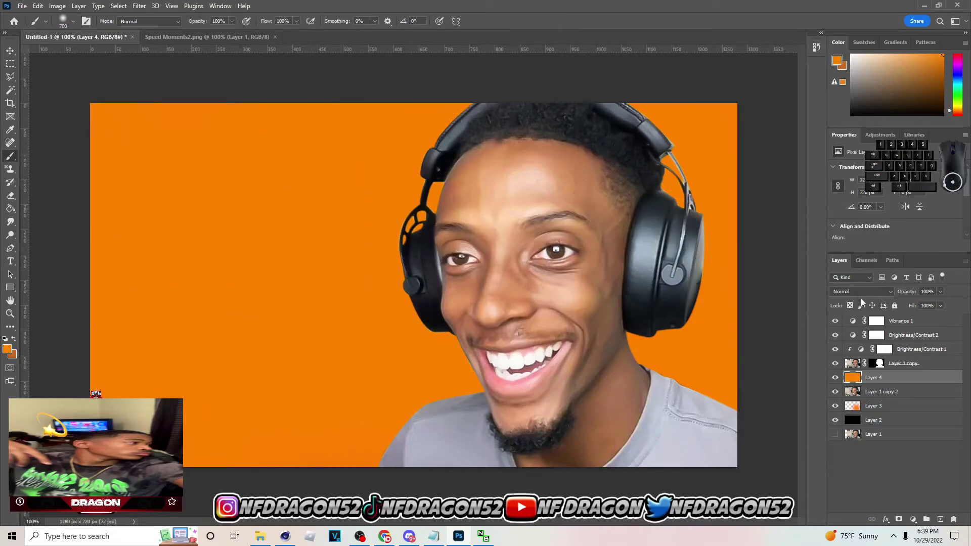
Step: Paint a soft orange glow onto the background behind the man
left_click(860, 293)
left_click(862, 514)
left_click(919, 414)
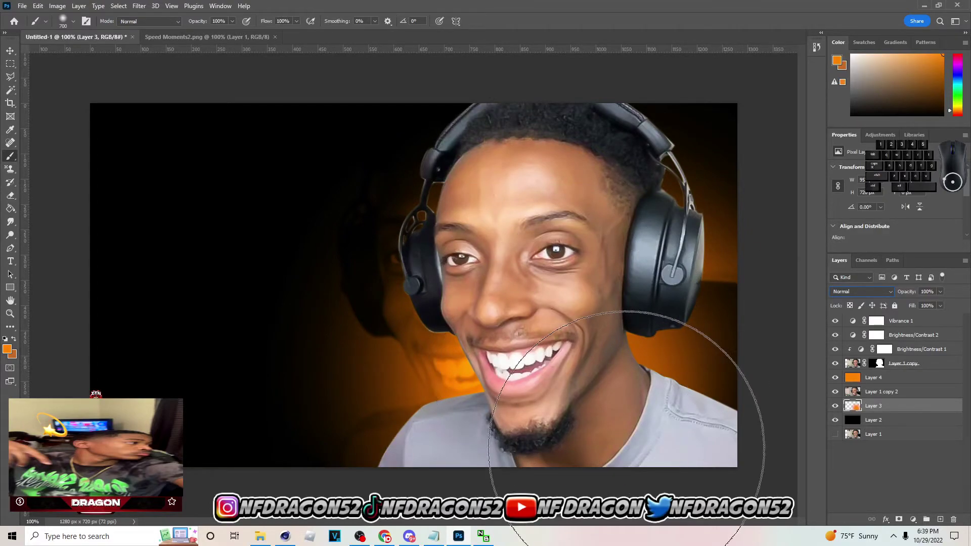
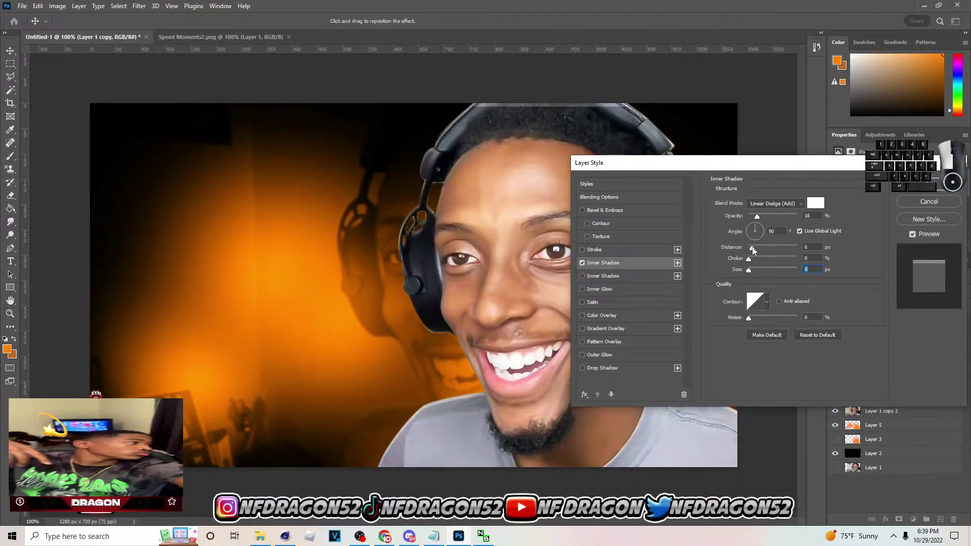
Step: Tune the white Linear Dodge inner shadow's opacity, distance and size for the rim light
left_click(755, 273)
left_click(781, 220)
left_click(775, 219)
double_click(767, 218)
left_click(757, 253)
left_click(758, 275)
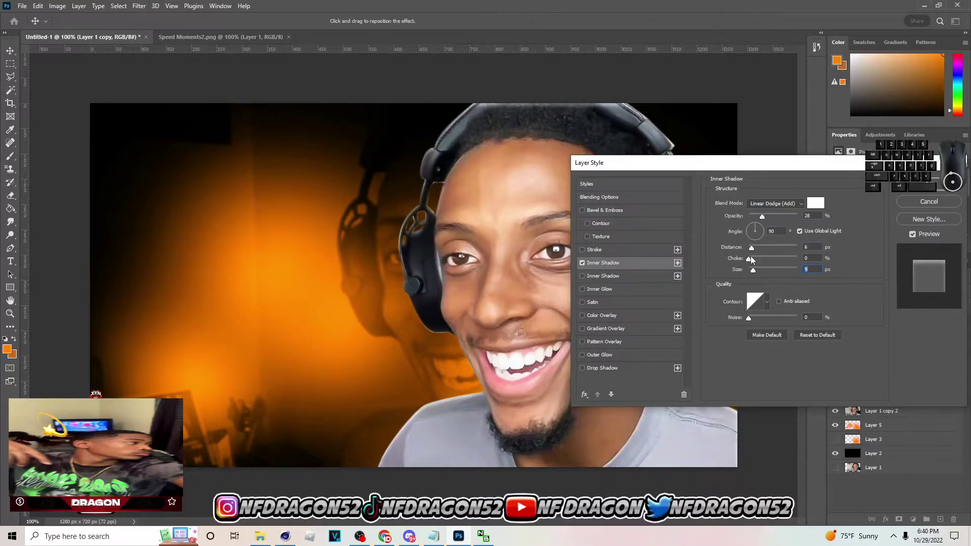
left_click(759, 253)
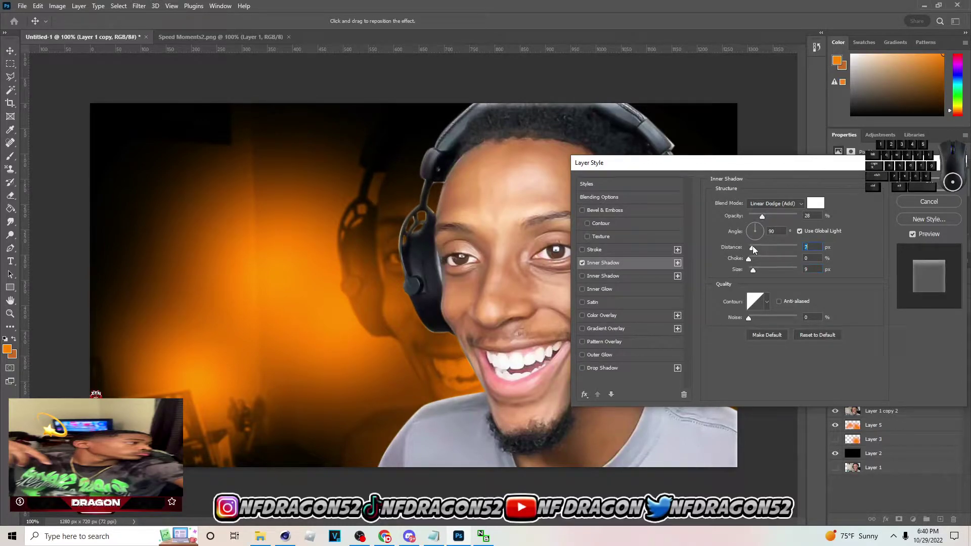
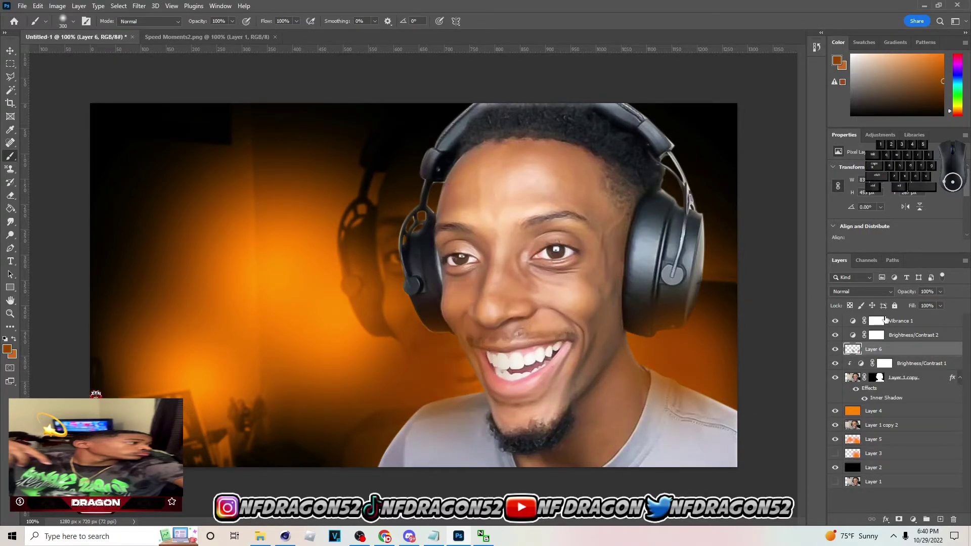
Step: Add a layer clipped to the man's cutout and paint orange light along his edge
left_click(858, 292)
left_click(876, 376)
left_click(944, 297)
double_click(913, 310)
left_click(916, 386)
left_click(941, 518)
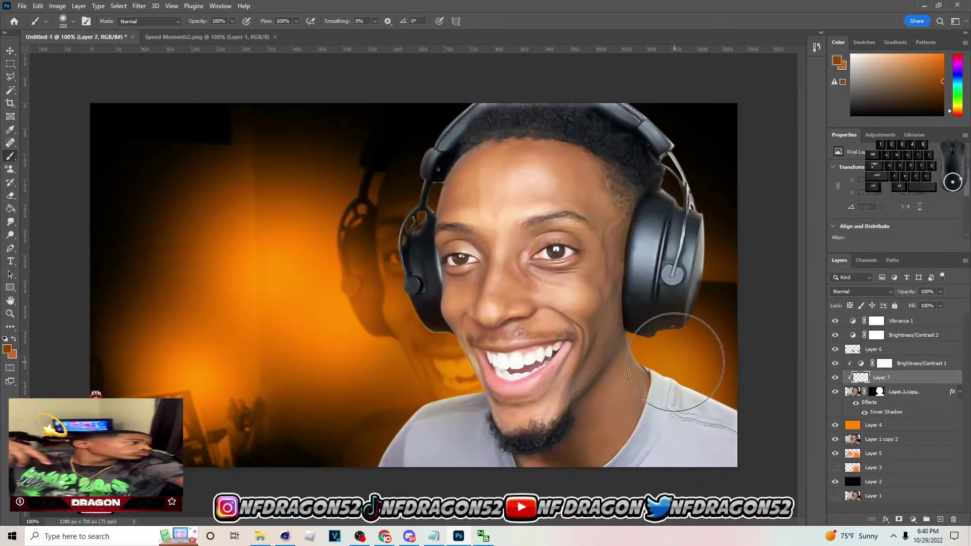
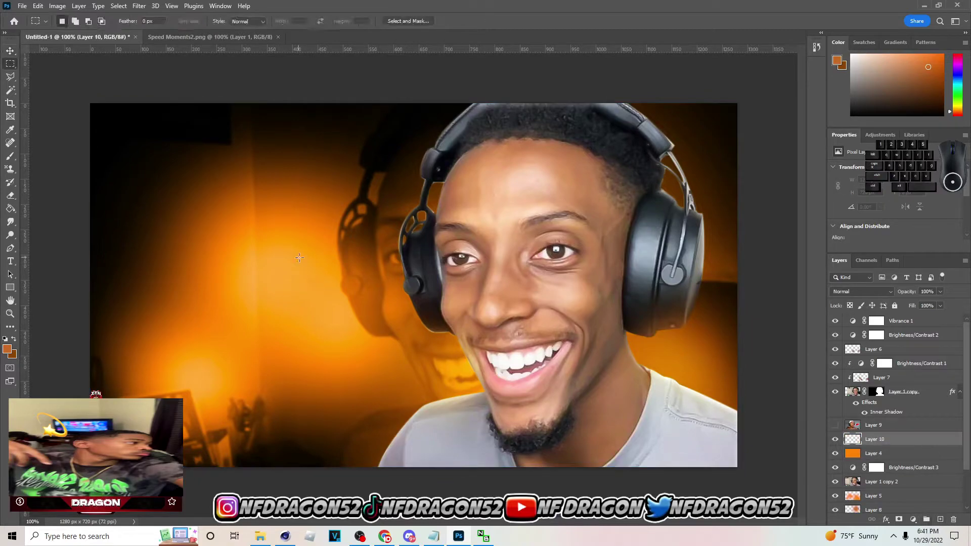
Step: Fill a rectangular orange panel on the left and clip the streamer photo into it for scaling
left_click(15, 69)
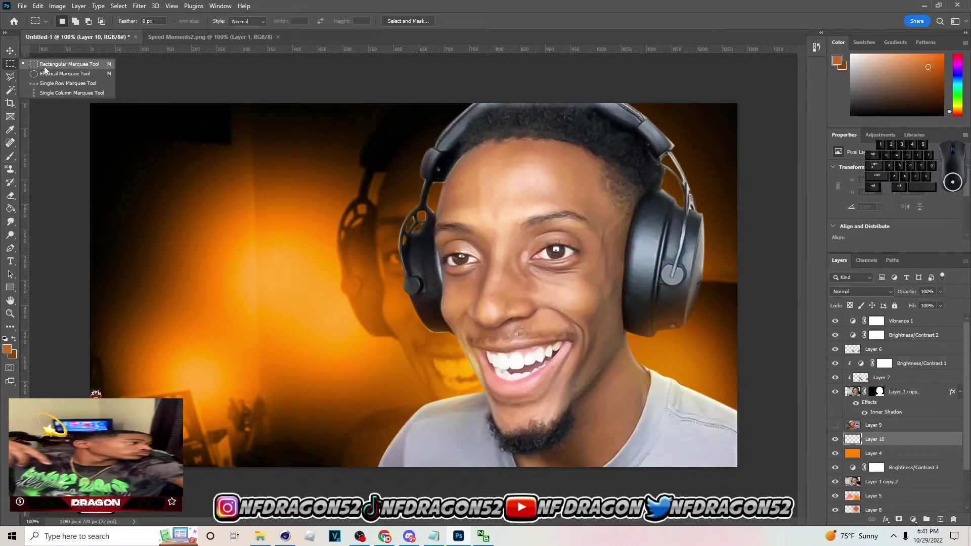
left_click(34, 68)
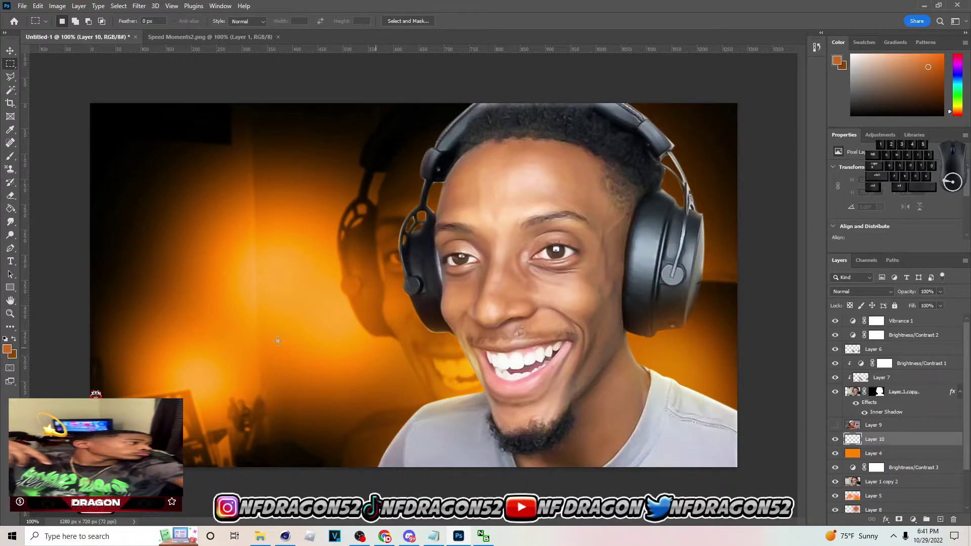
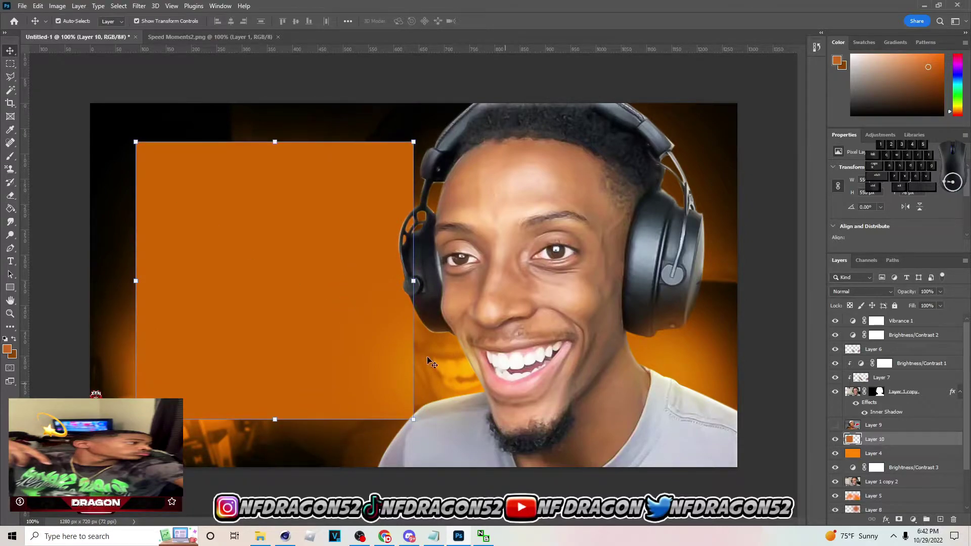
left_click(877, 423)
left_click(838, 425)
left_click(905, 425)
left_click(834, 295)
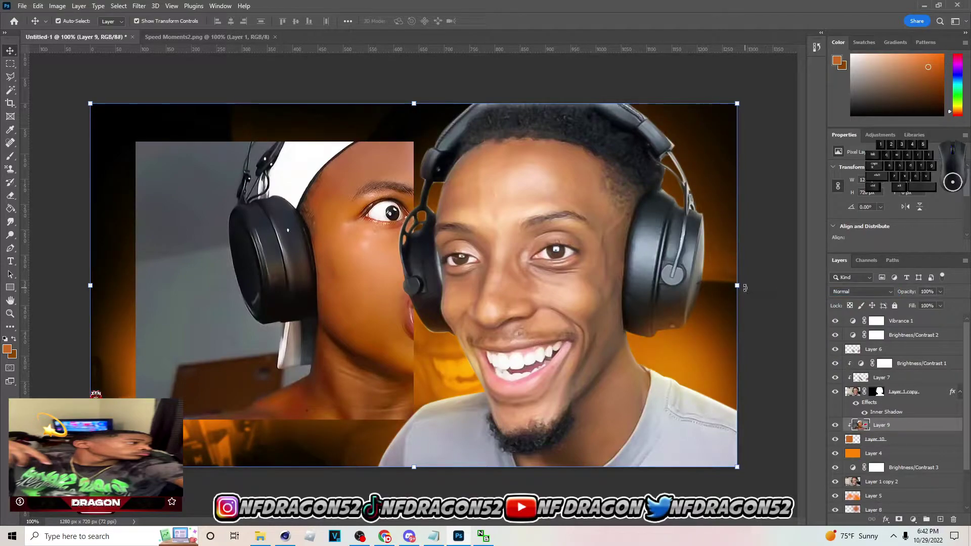
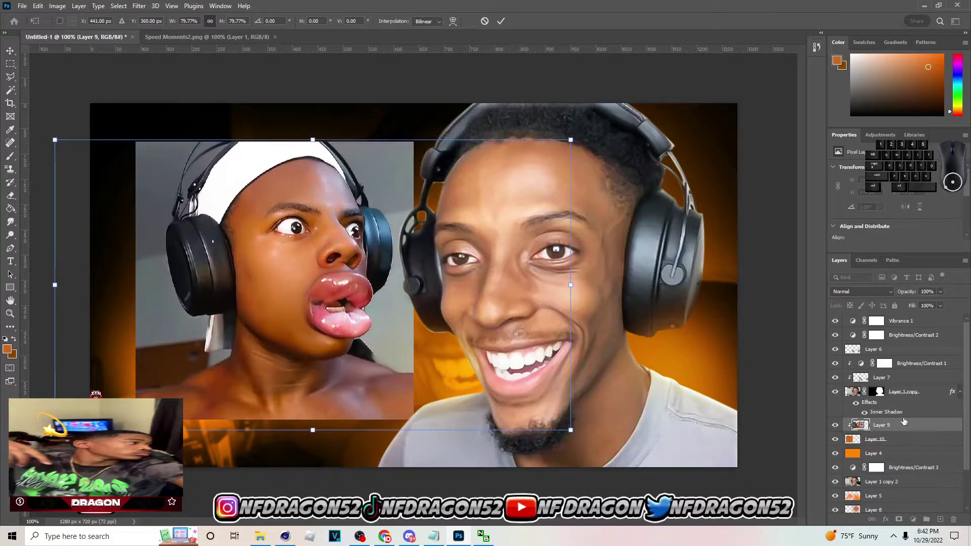
Step: Merge the inset photo layers, hide the white backing shape and open the photo's layer effects
left_click(505, 22)
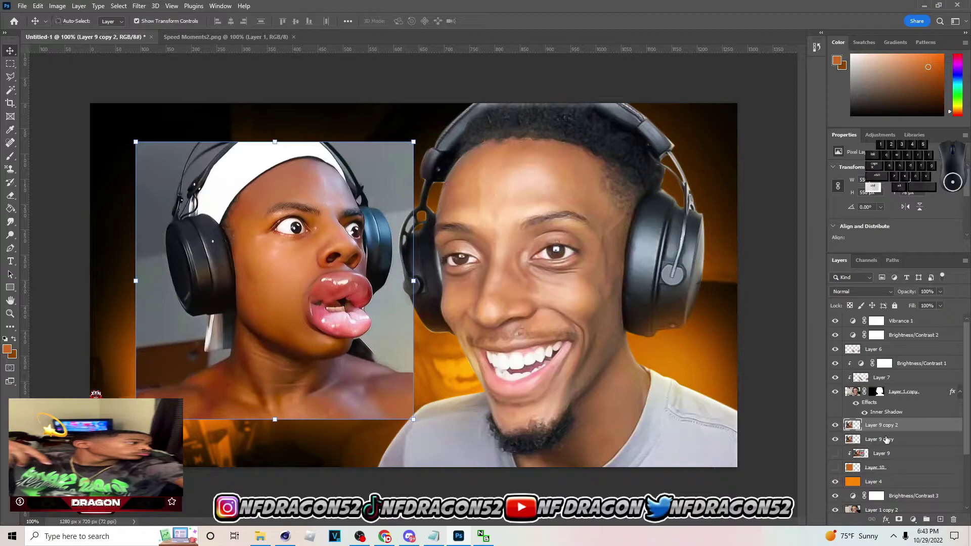
key("ctrl+z")
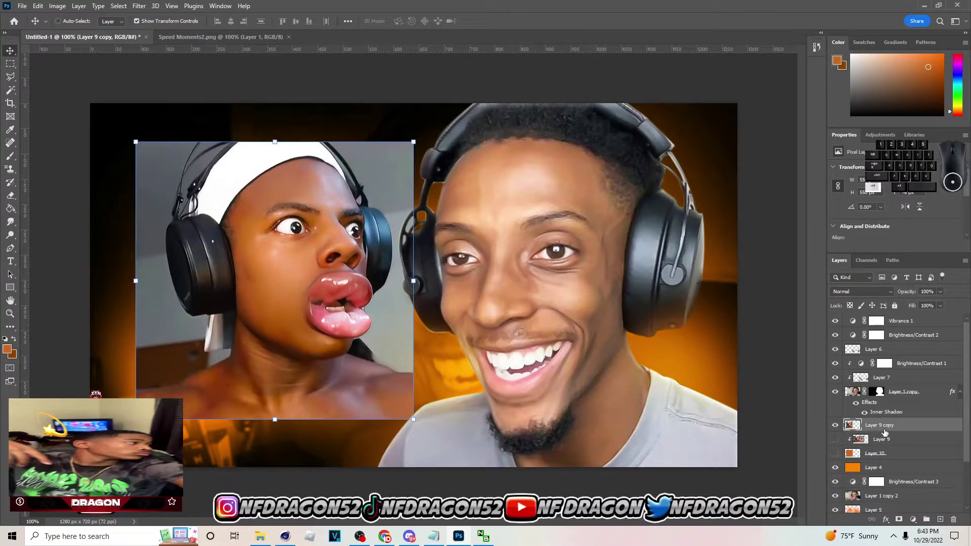
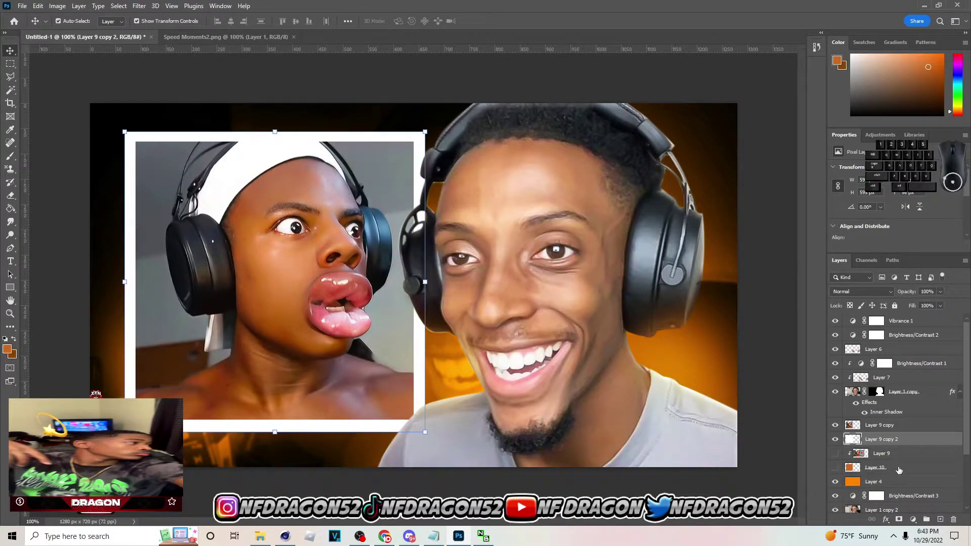
left_click(835, 435)
left_click(842, 441)
double_click(905, 428)
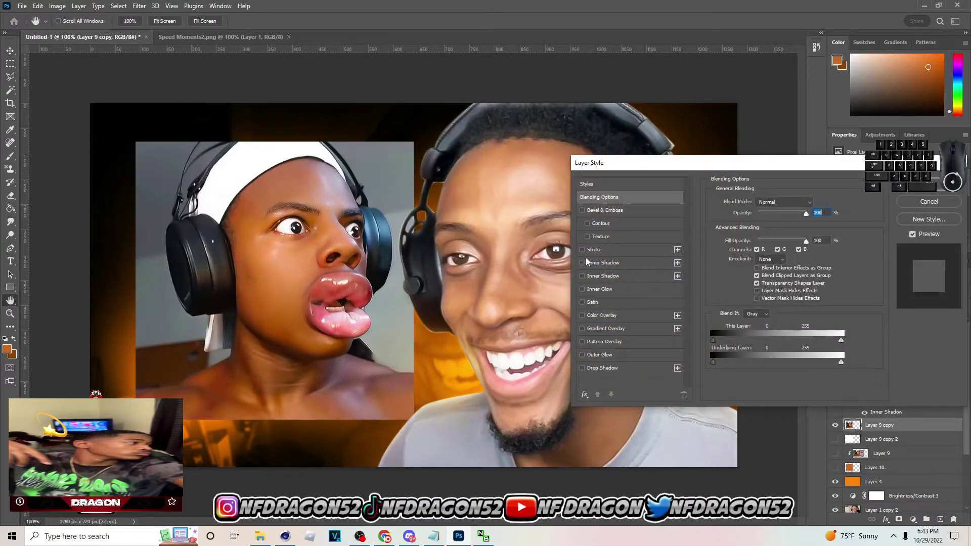
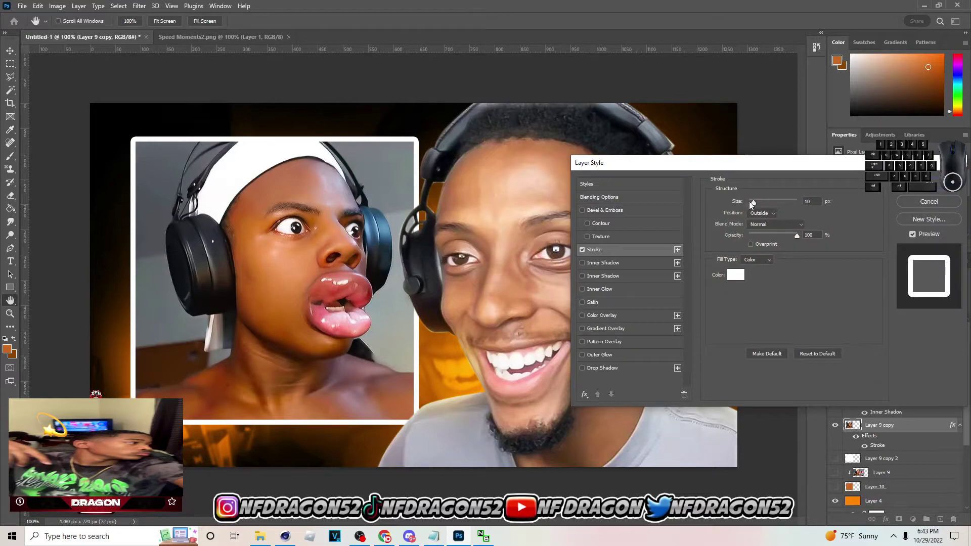
Step: Give the inset photo a white outside stroke and a soft drop shadow, then apply the style
left_click(760, 207)
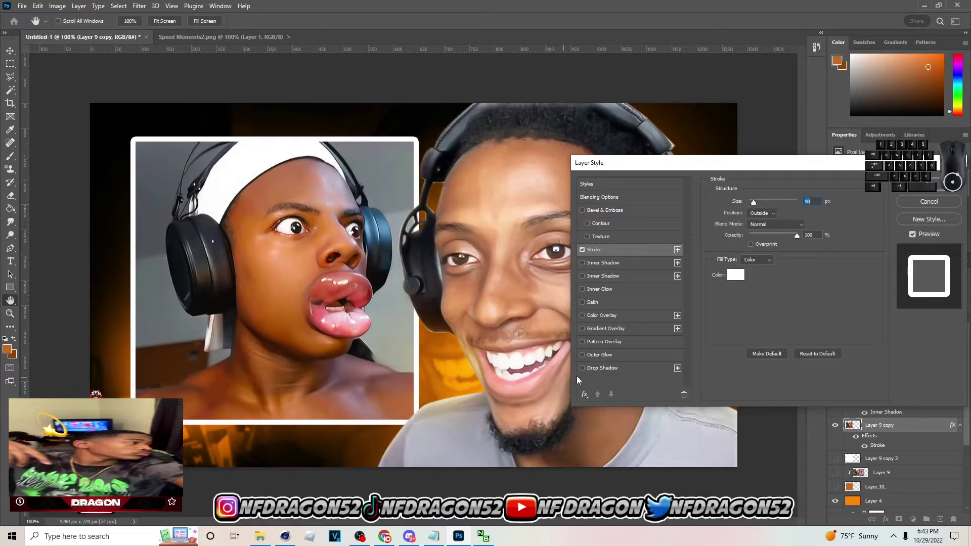
left_click(588, 372)
left_click(611, 372)
left_click(763, 274)
left_click(761, 252)
left_click(795, 218)
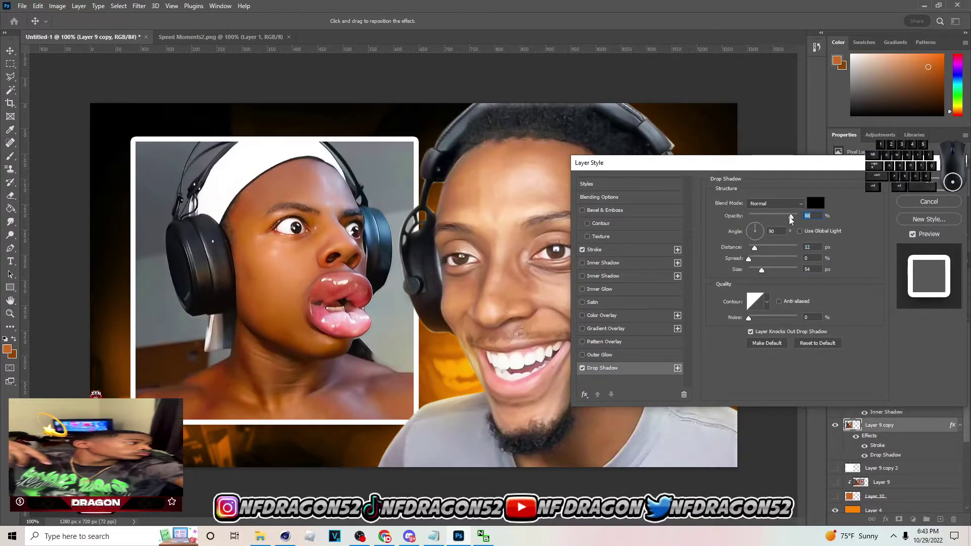
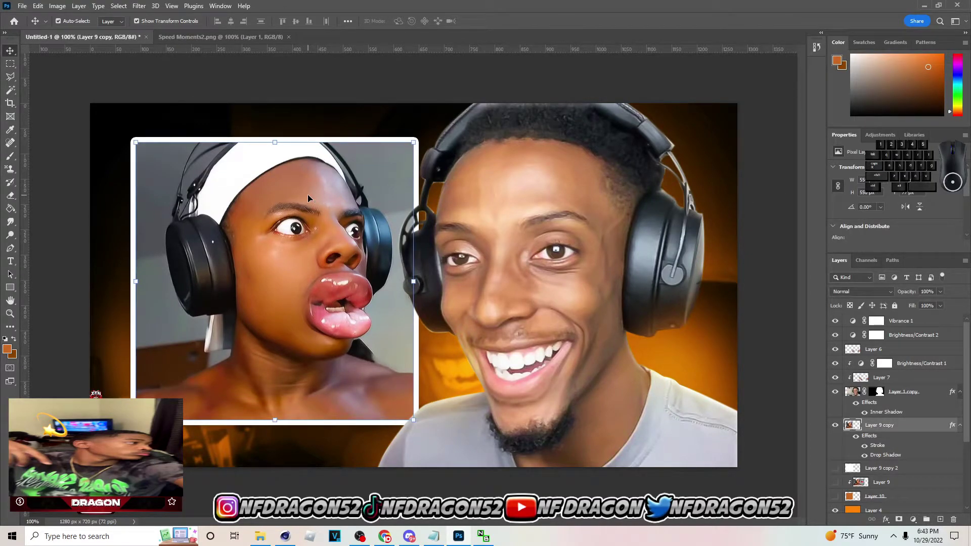
left_click(963, 432)
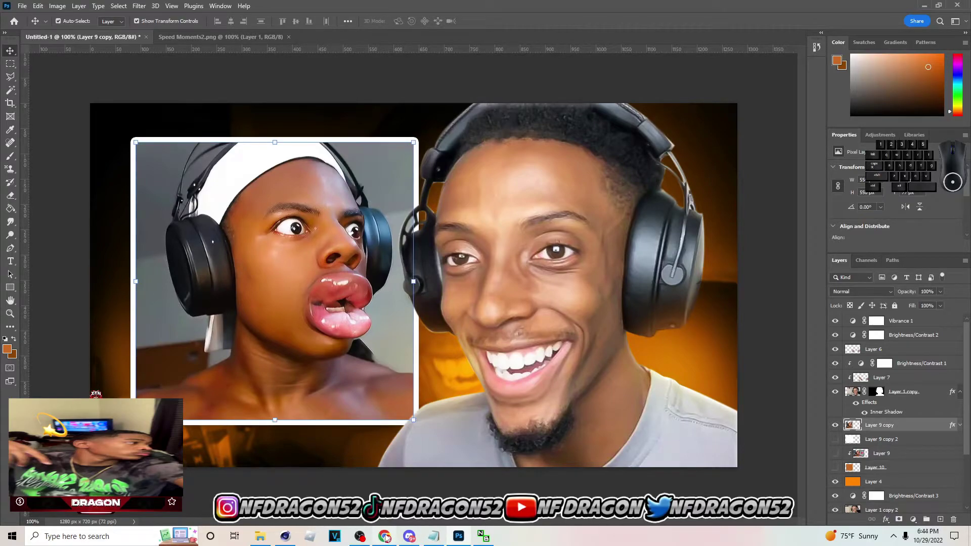
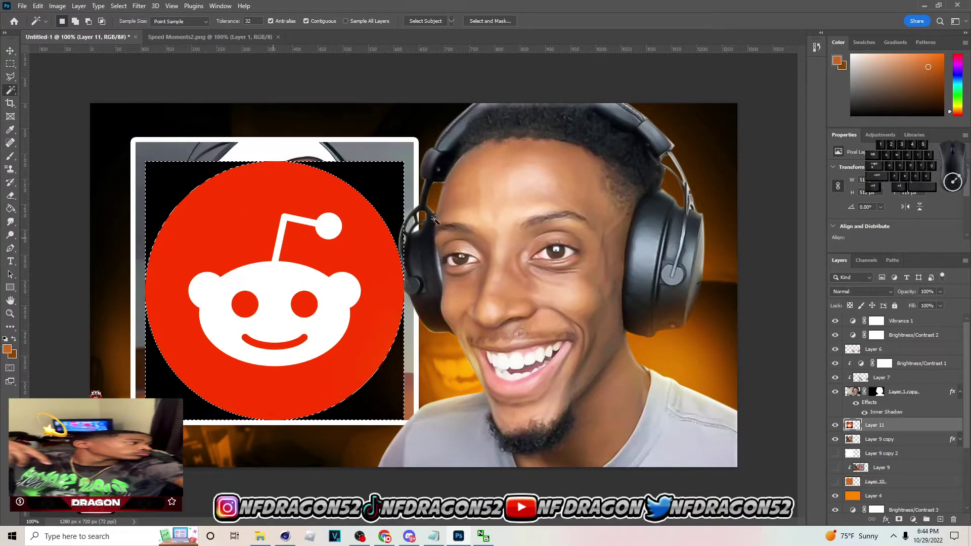
Step: Delete the black background around the pasted Reddit logo so only the round icon remains
key("ctrl+x")
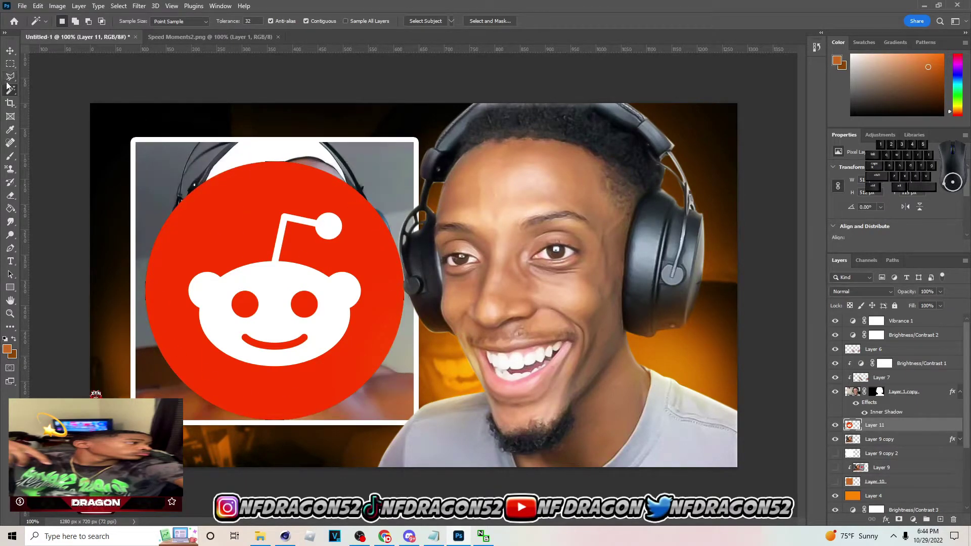
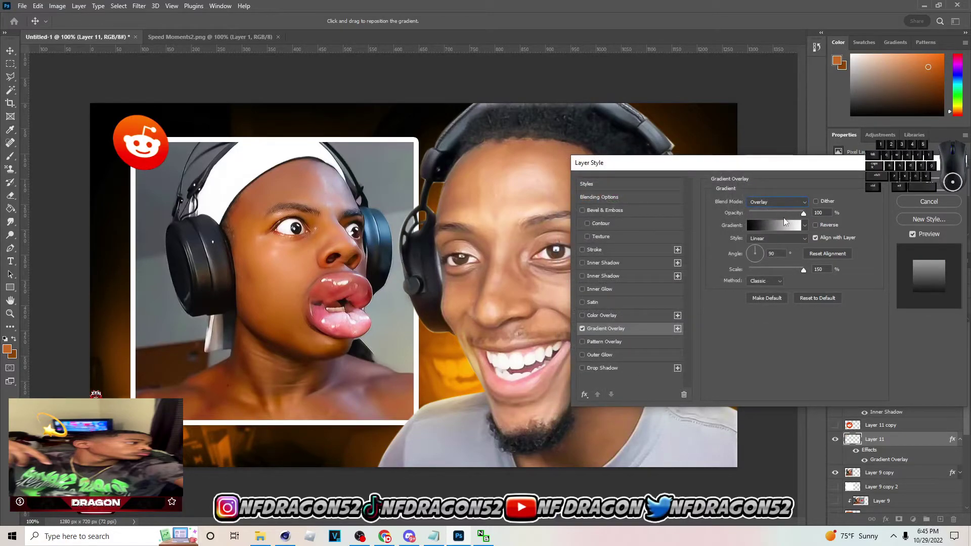
Step: Set the logo's Gradient Overlay to Overlay with adjusted opacity and add a white Inner Shadow
left_click_drag(784, 214, 885, 211)
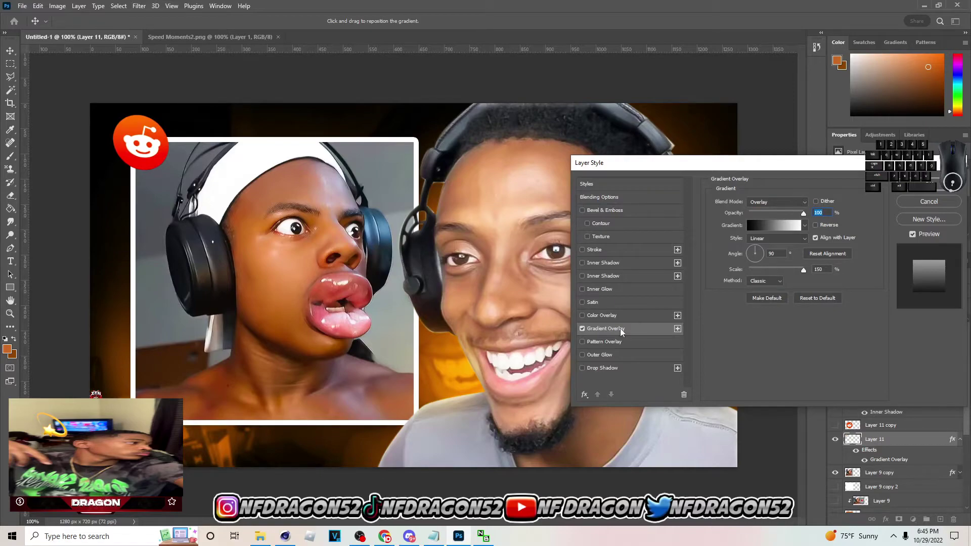
double_click(587, 332)
left_click(587, 331)
left_click(587, 332)
left_click(587, 268)
left_click(607, 271)
Step: Add a Drop Shadow to the logo with lowered opacity, wider spread and larger size
left_click(754, 273)
left_click(757, 250)
left_click(588, 374)
left_click(608, 373)
left_click_drag(758, 275, 737, 269)
left_click_drag(760, 254, 754, 255)
left_click(759, 276)
left_click(761, 263)
left_click(762, 220)
left_click(765, 272)
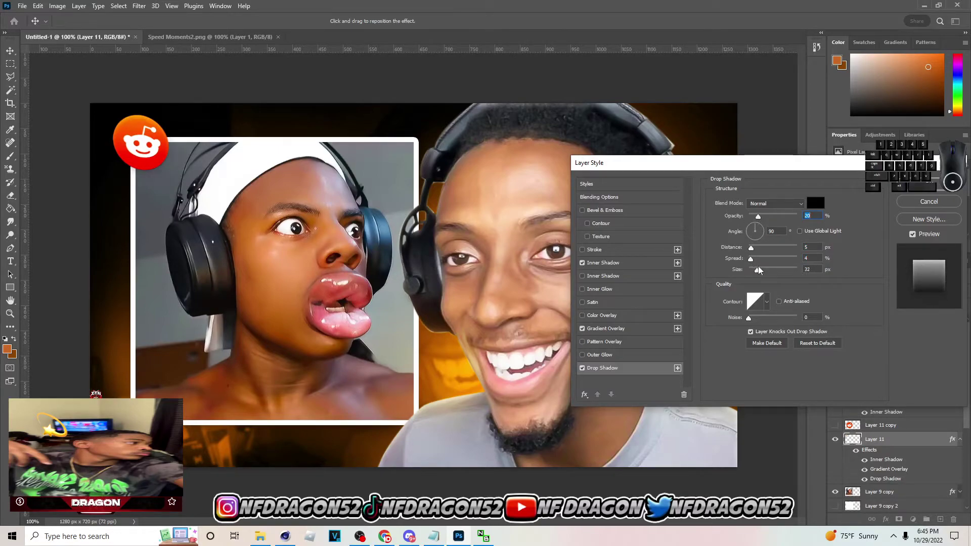
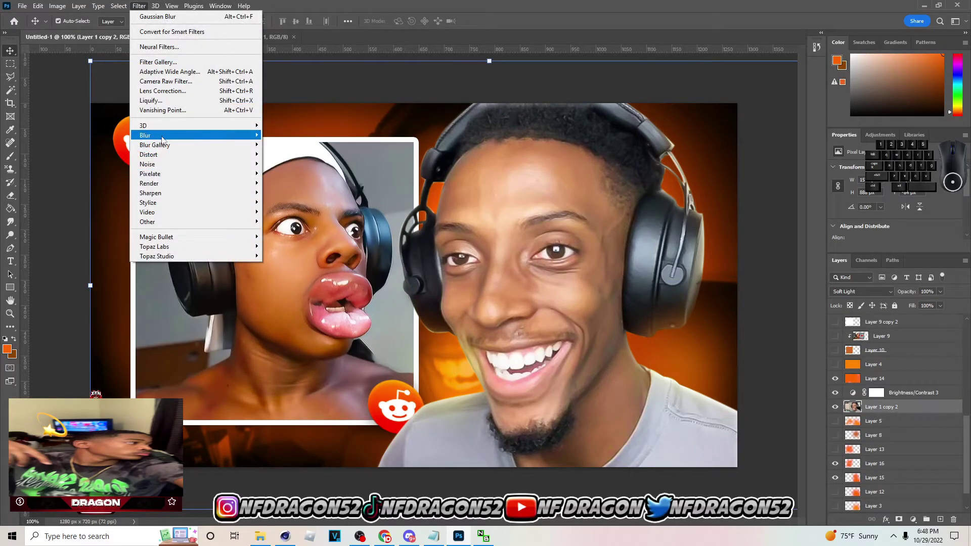
Step: Apply a slight Gaussian Blur, then duplicate the thumbnail group and merge the copy into one layer
left_click(286, 174)
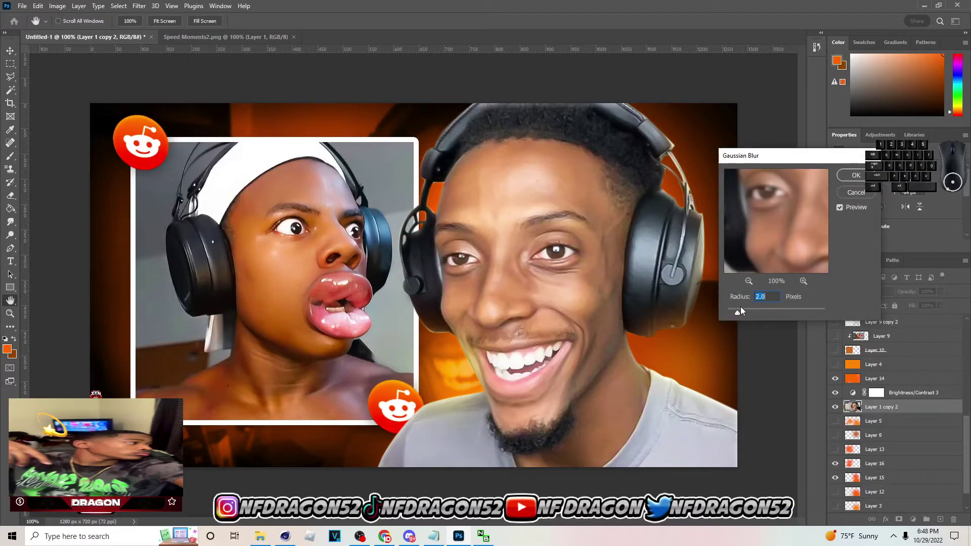
left_click(857, 179)
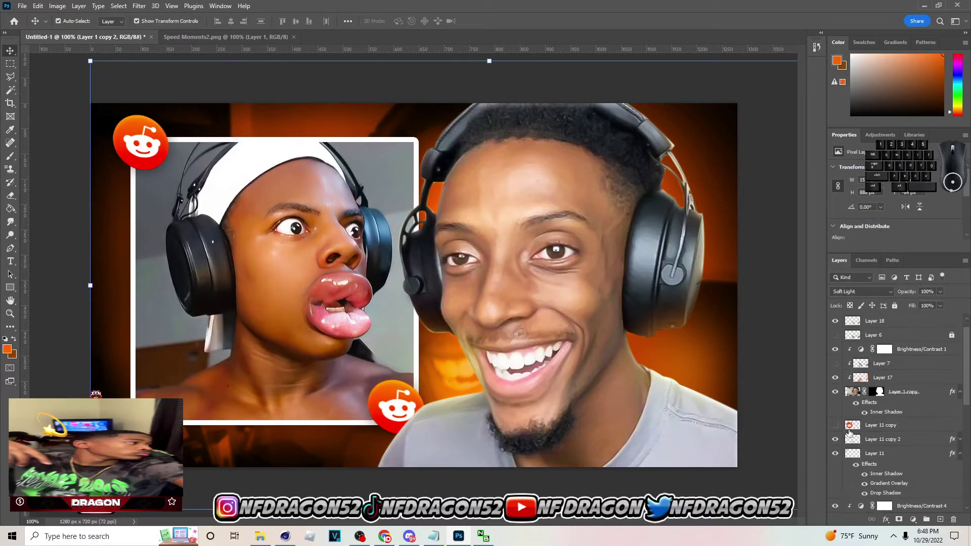
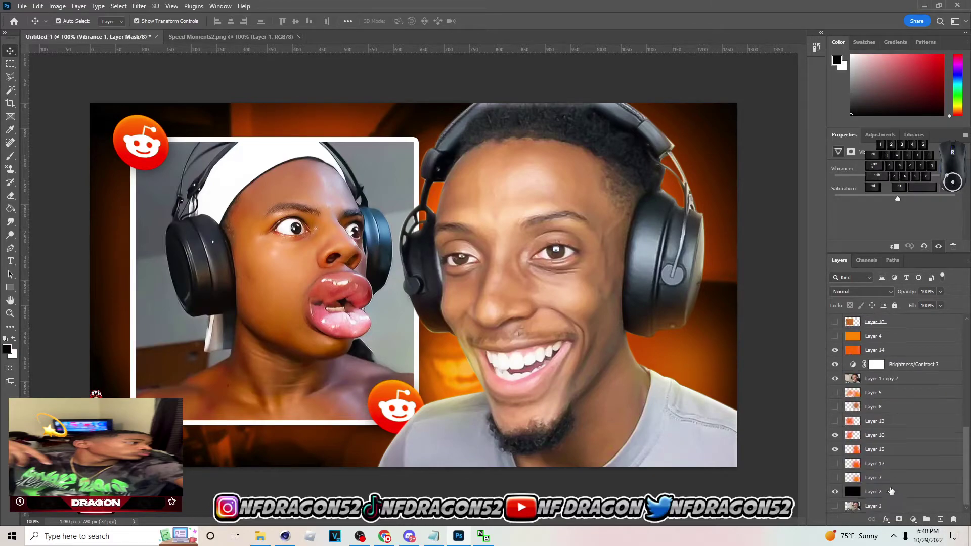
left_click(906, 513)
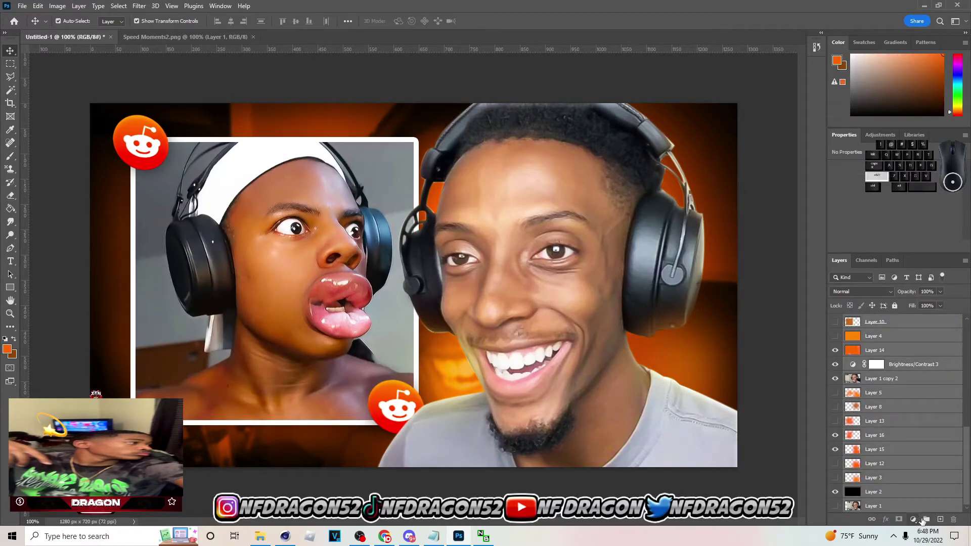
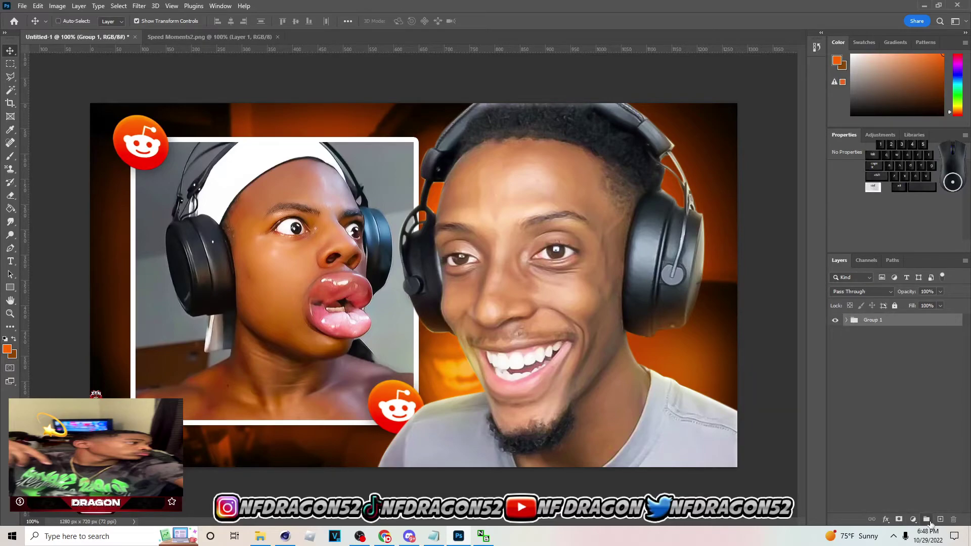
left_click_drag(876, 400, 885, 384)
key("ctrl+e")
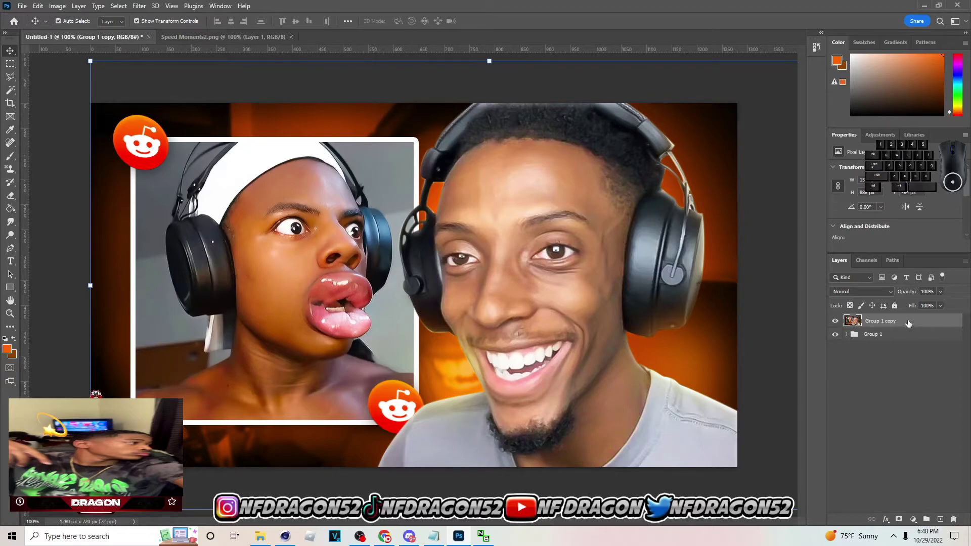
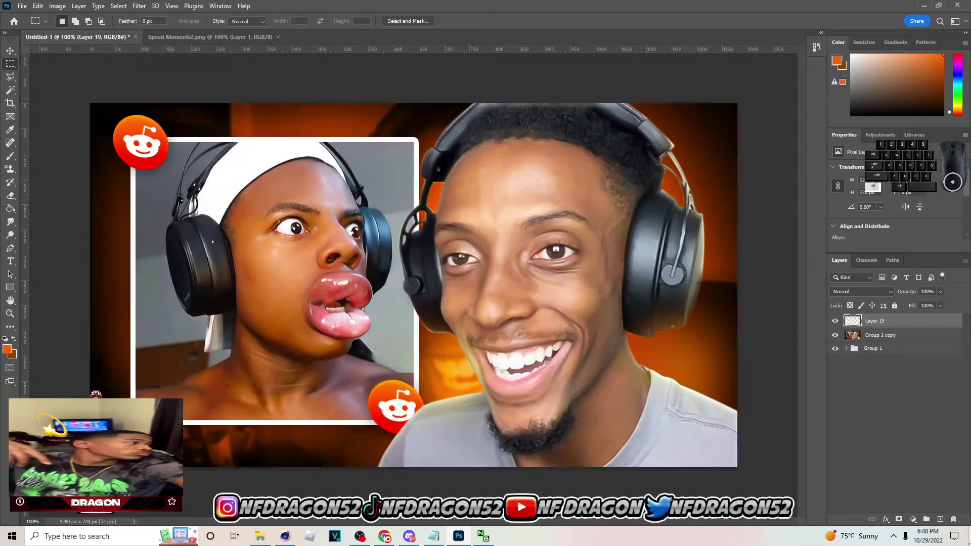
Step: Prepare the merged top layer and launch the Camera Raw Filter on it
left_click(900, 322)
left_click(820, 241)
left_click(11, 51)
left_click(125, 5)
left_click(184, 82)
key("space")
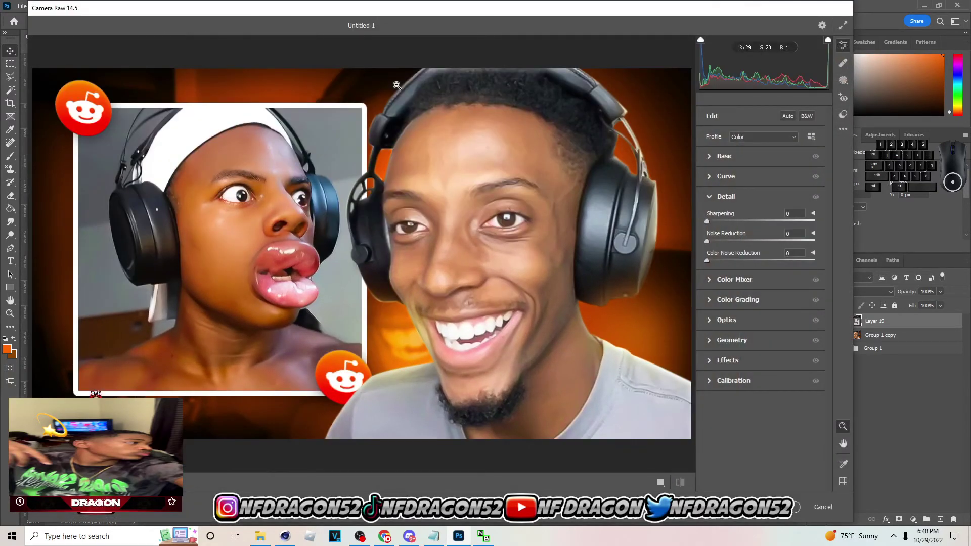
Step: Apply the Modern 04 profile and adjust contrast, shadows, texture, clarity and vibrance
left_click(851, 116)
left_click(832, 205)
left_click(752, 411)
left_click(846, 52)
left_click(714, 178)
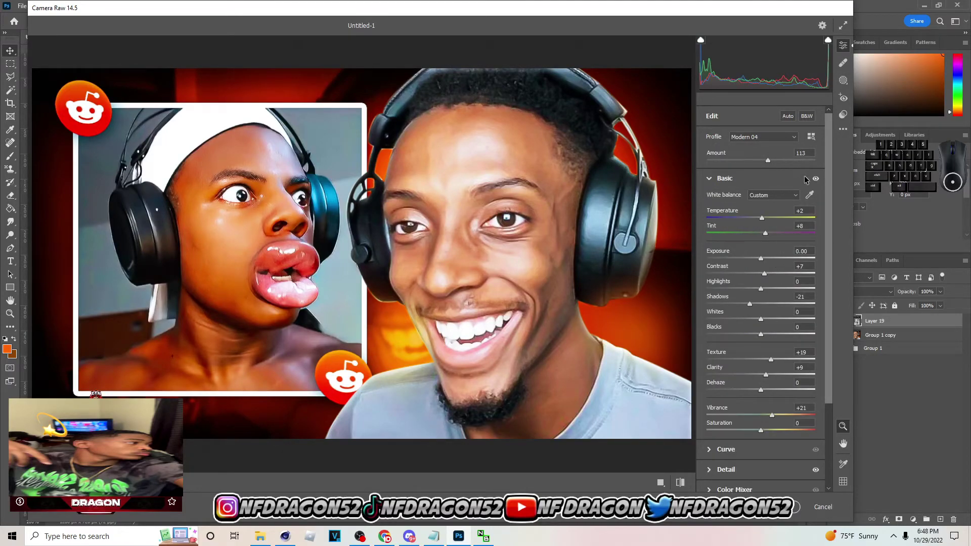
left_click(818, 182)
left_click(818, 181)
left_click(819, 182)
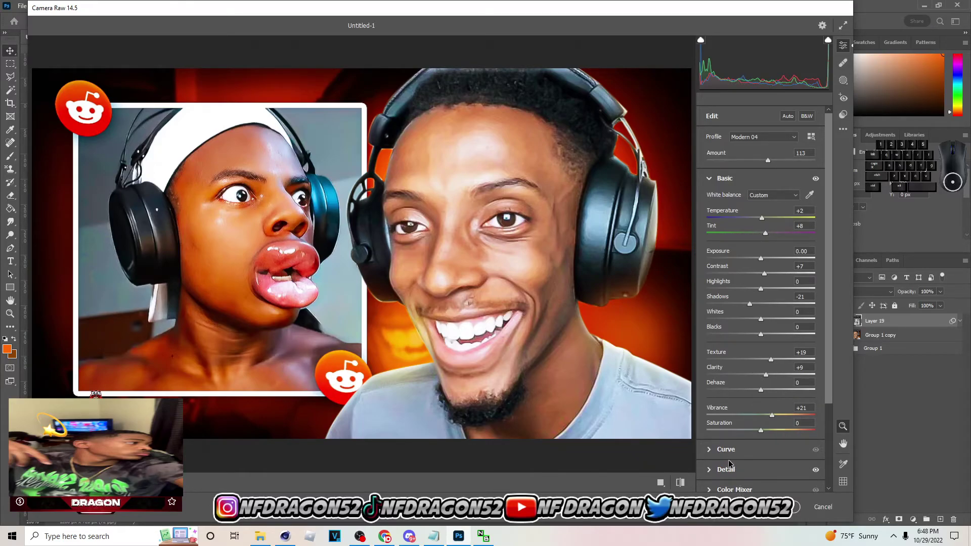
left_click(738, 464)
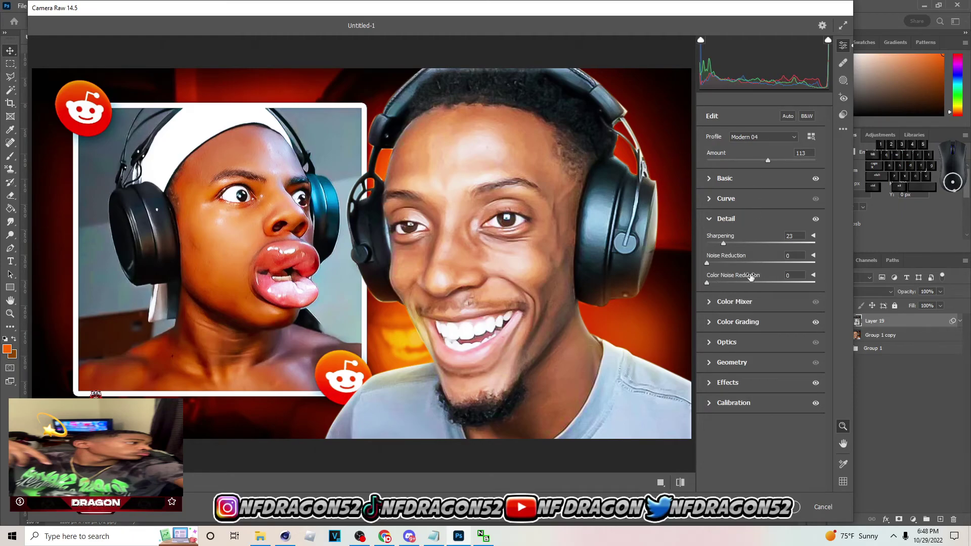
Step: Increase sharpening and shift the calibration tint and hues toward a redder look
left_click(755, 307)
left_click(757, 425)
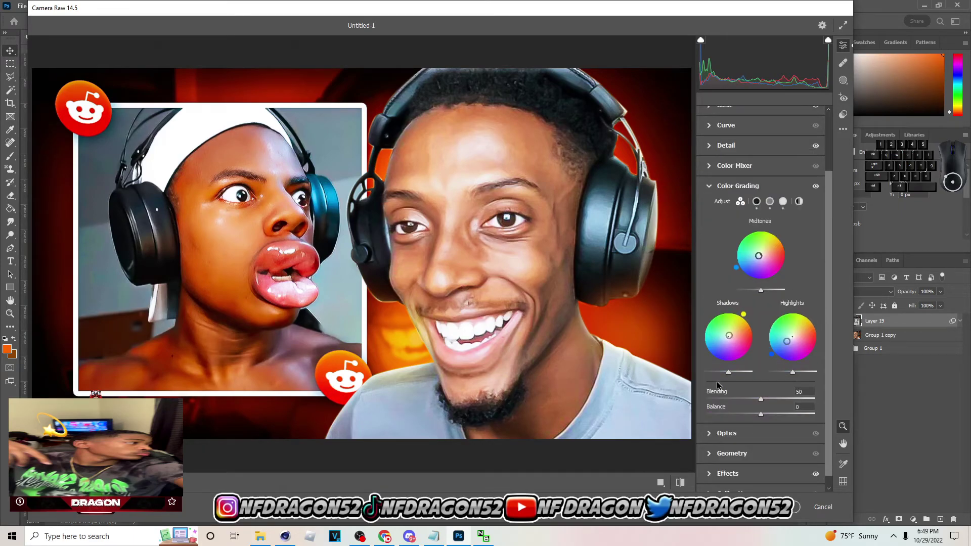
left_click(733, 485)
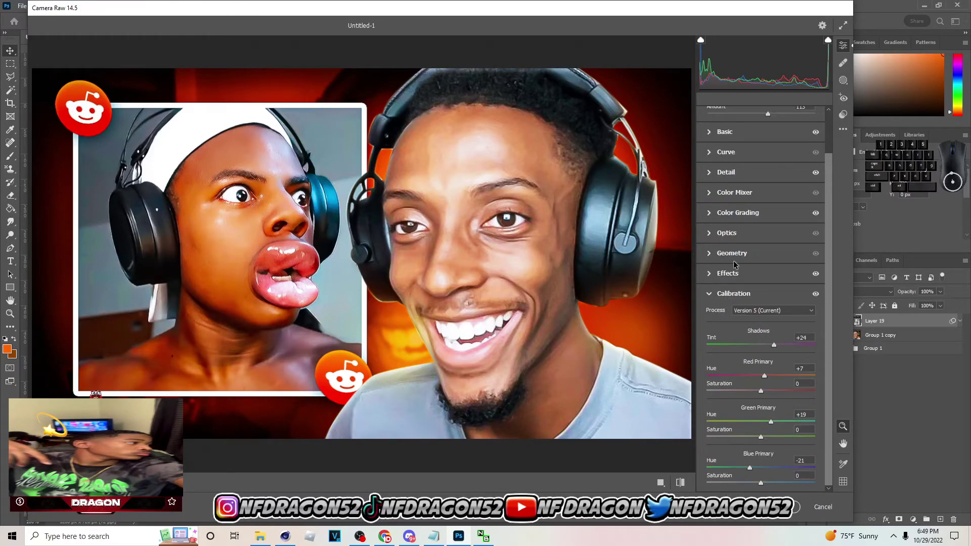
left_click_drag(832, 220, 832, 301)
left_click(834, 468)
Step: Return to the Basic panel and lift the shadows slightly
left_click(755, 185)
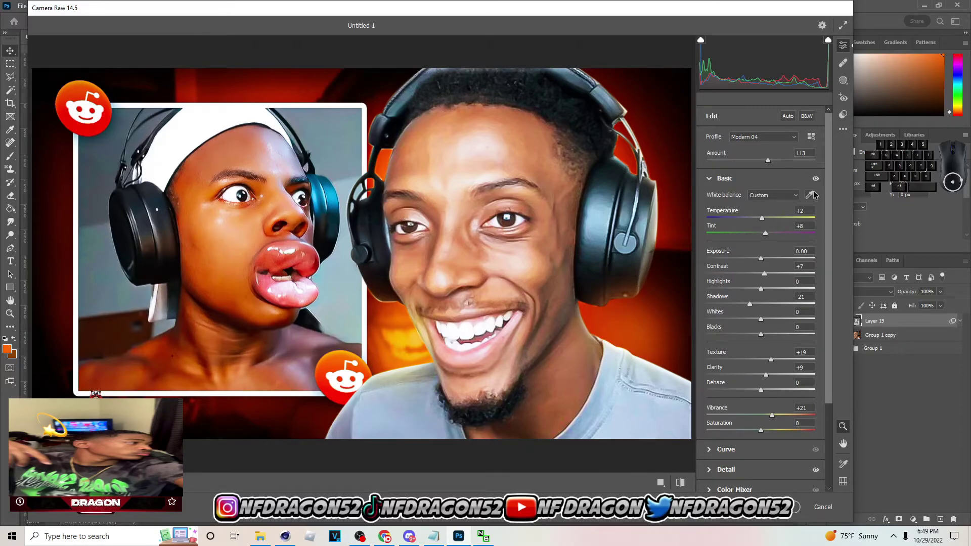
left_click(820, 182)
double_click(820, 183)
left_click(761, 307)
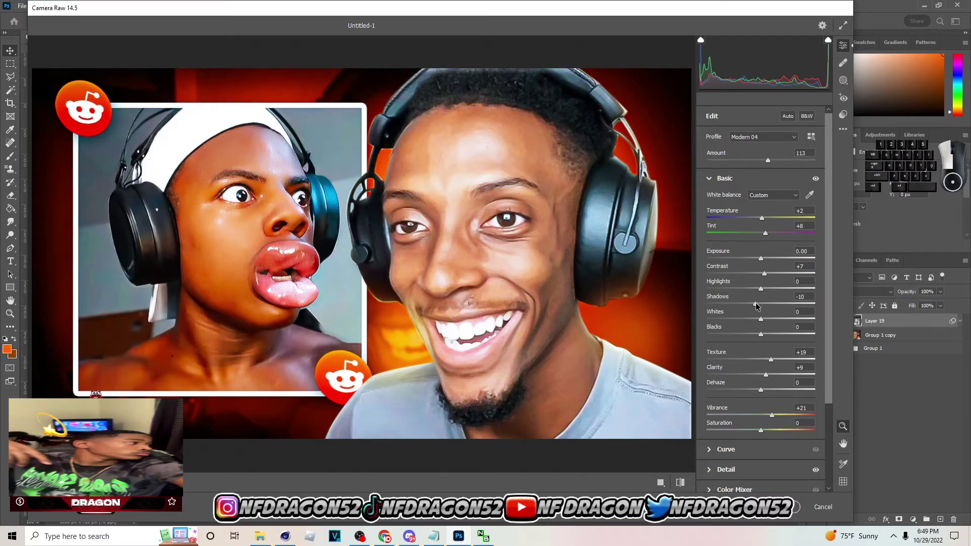
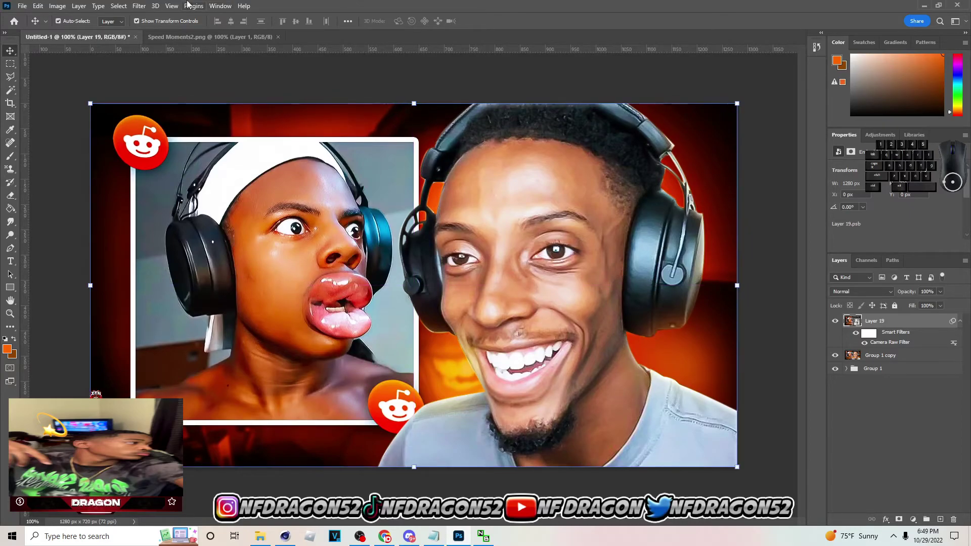
Step: Run Topaz Adjust 5, tweak the Details strength and apply it
left_click(126, 4)
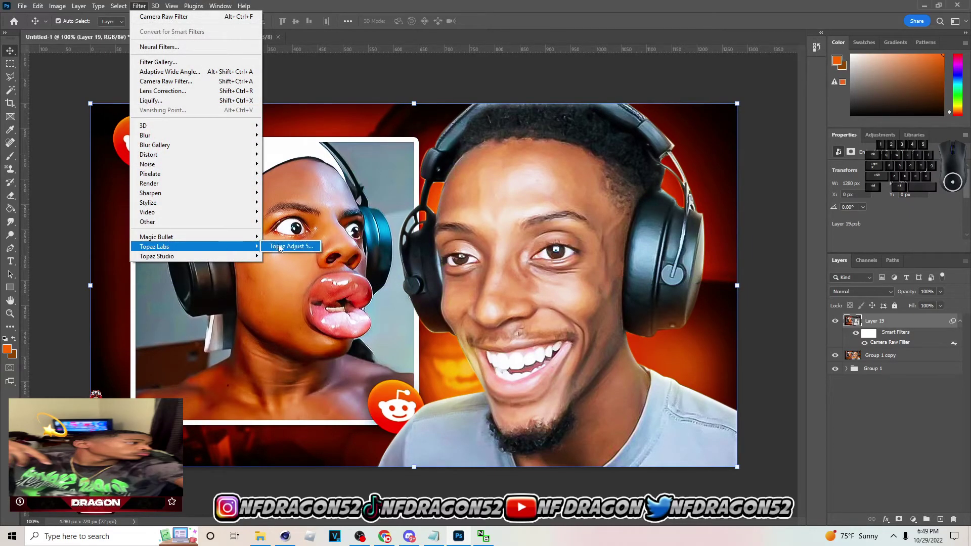
left_click(286, 246)
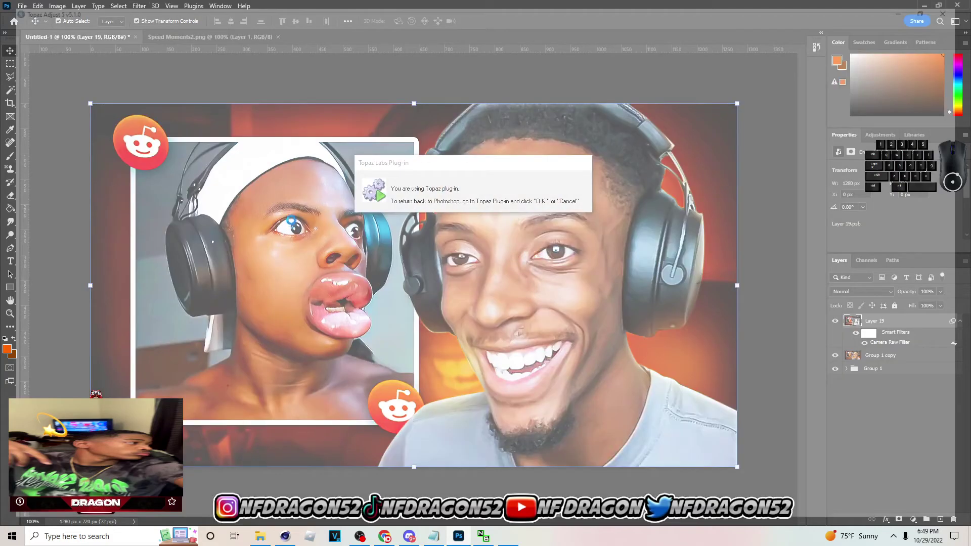
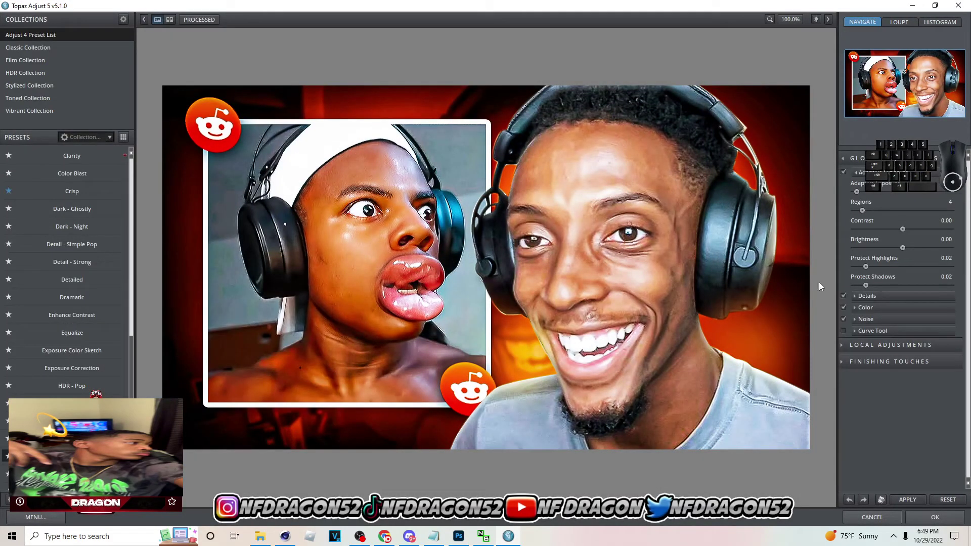
left_click(886, 297)
left_click(884, 323)
left_click(881, 323)
left_click(881, 322)
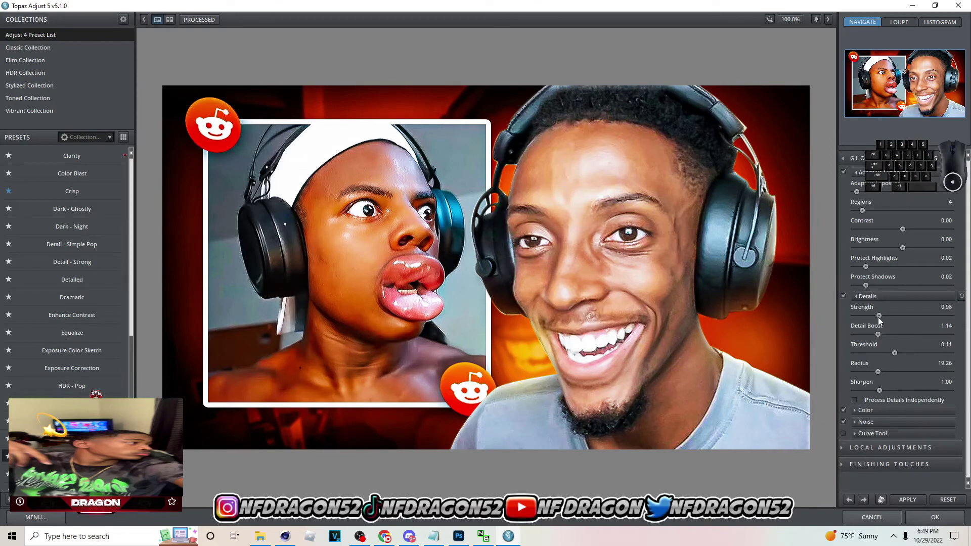
double_click(930, 522)
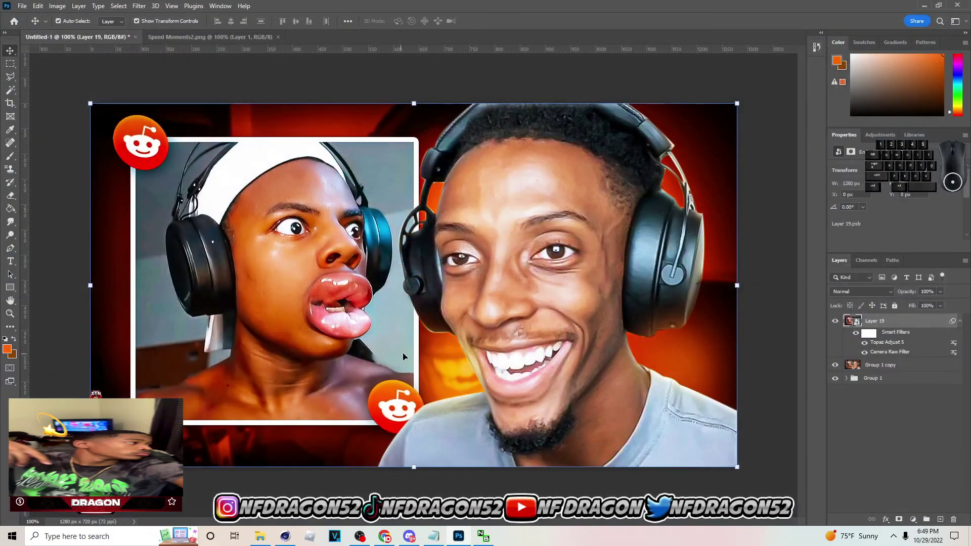
Step: Apply a second Camera Raw pass with sharpening at 36 and noise reduction at 31
left_click(143, 12)
left_click(176, 82)
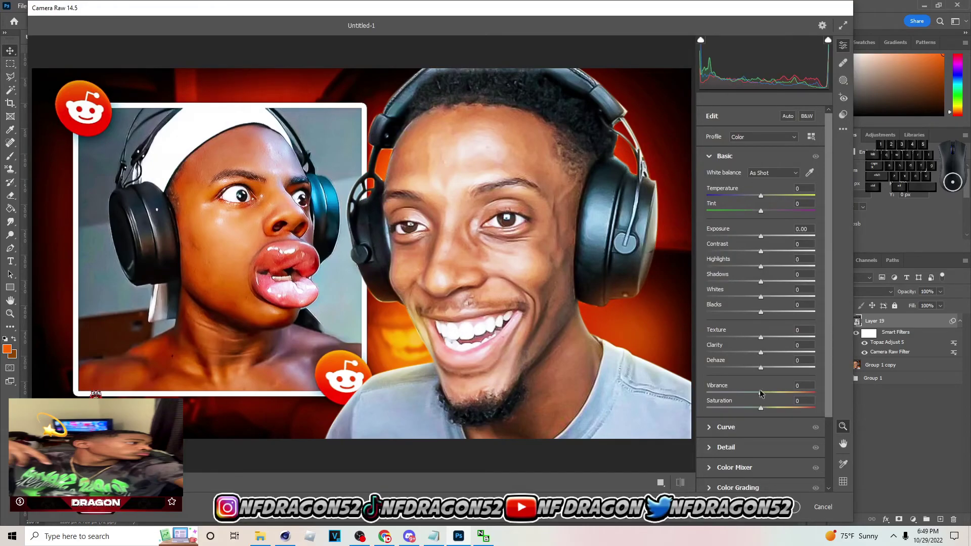
left_click(744, 454)
left_click_drag(740, 243, 747, 240)
left_click(722, 225)
left_click(747, 243)
left_click_drag(738, 223, 736, 225)
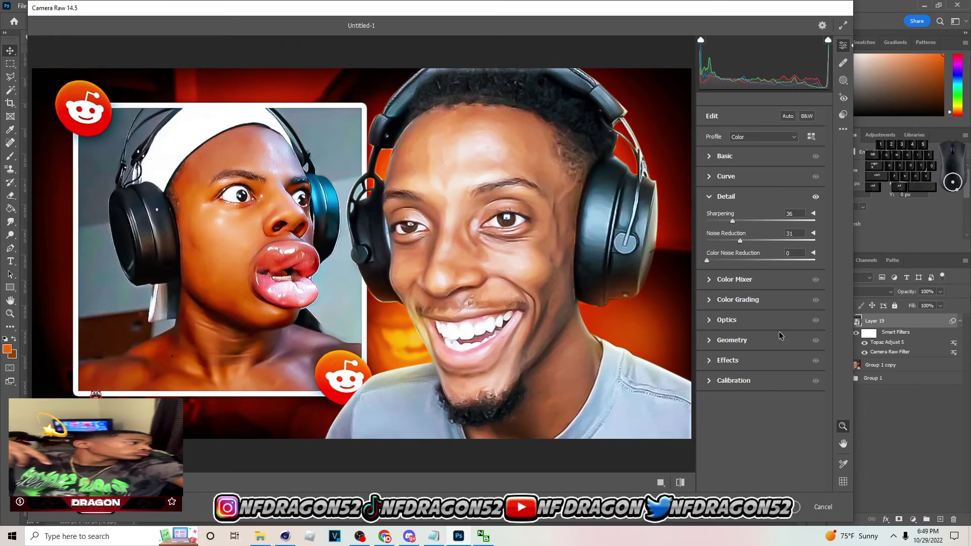
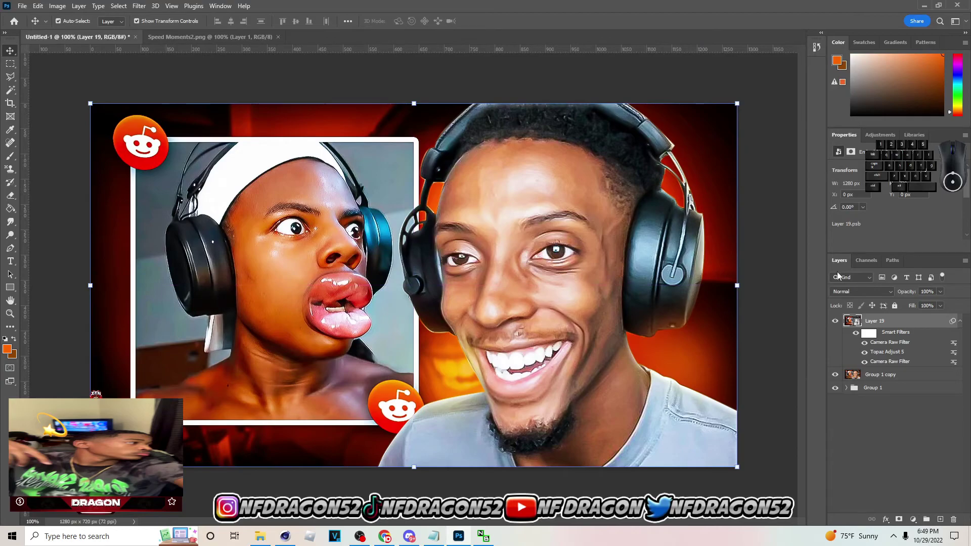
Step: Toggle the graded layer to compare with the original, then set up a large soft brush for a new glow layer
left_click(836, 321)
left_click(838, 321)
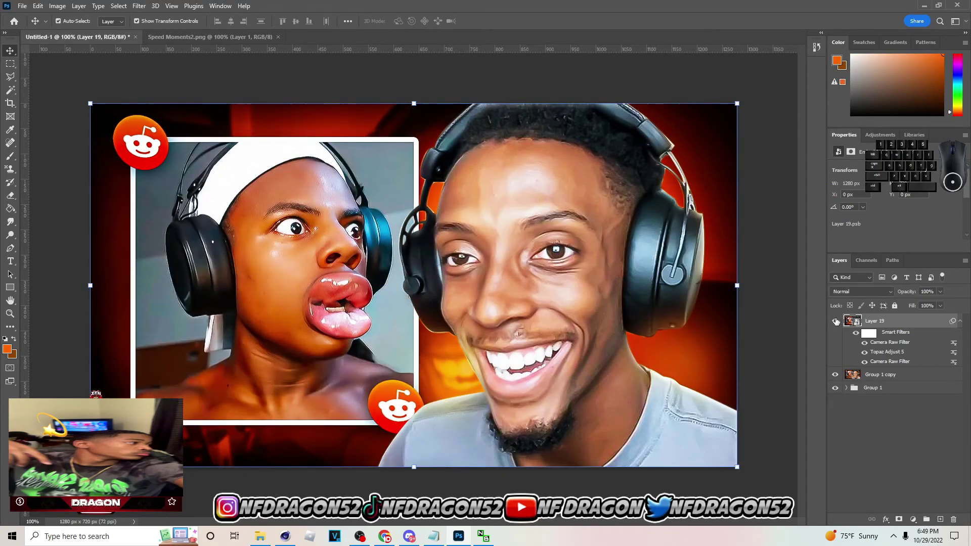
left_click(838, 321)
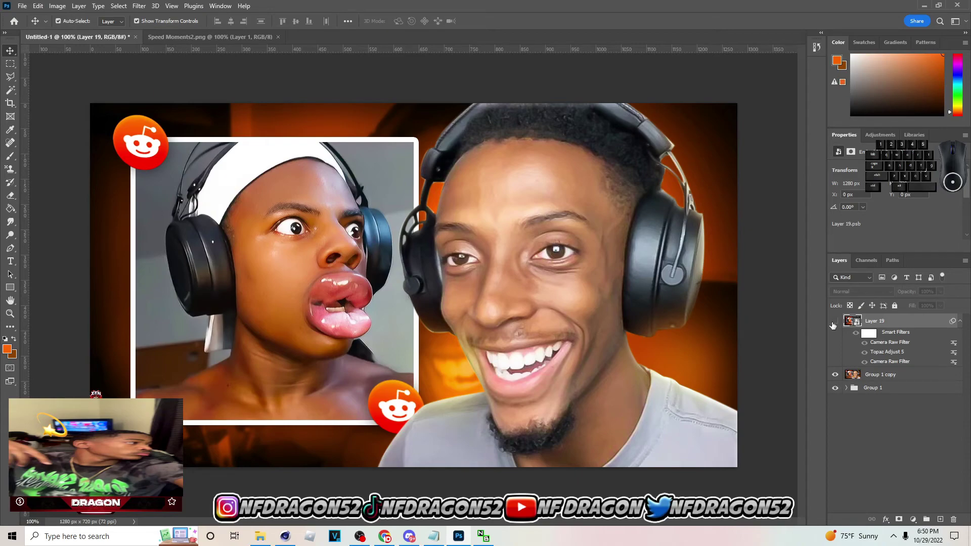
left_click(835, 325)
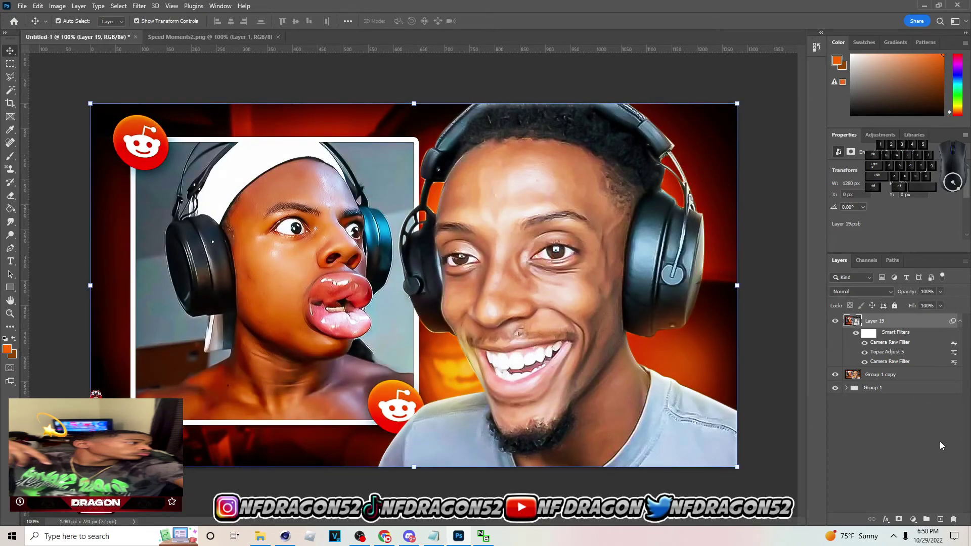
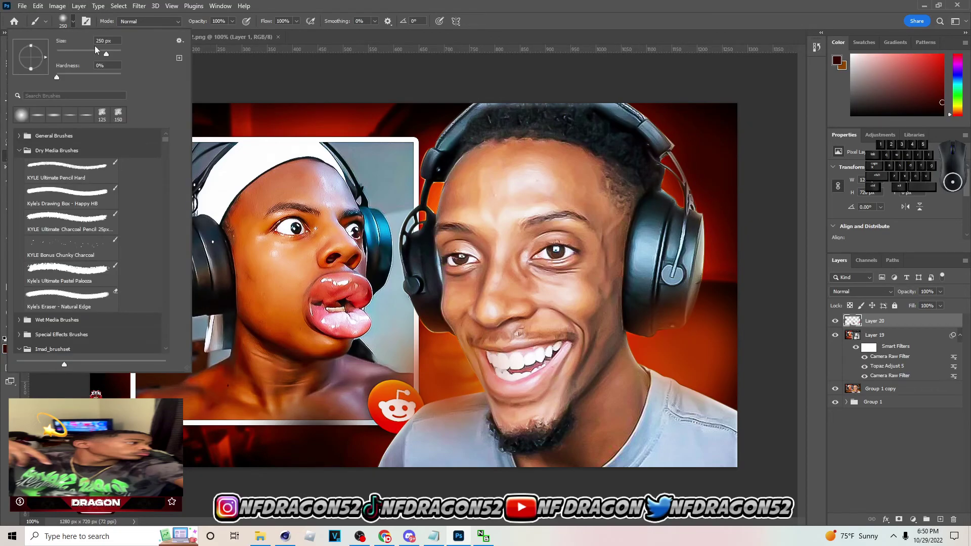
left_click(81, 17)
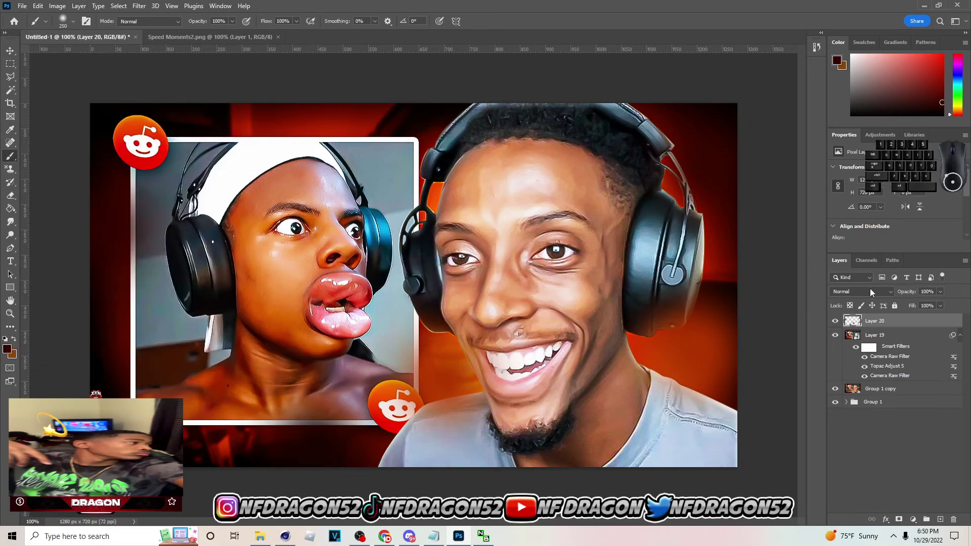
Step: Blend the glow layer as Linear Dodge (Add) at 23% opacity
left_click(873, 292)
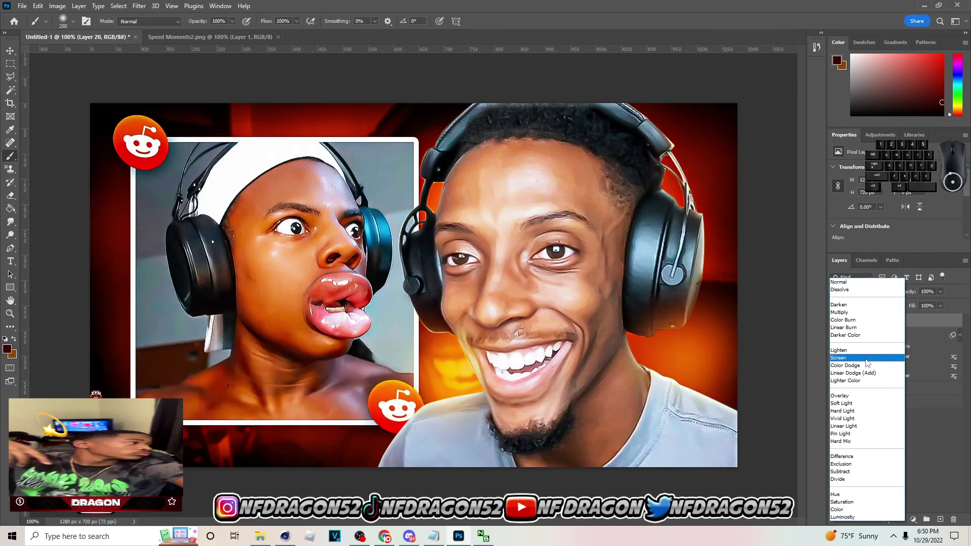
left_click(870, 360)
left_click(866, 300)
left_click(868, 372)
left_click(941, 296)
left_click(905, 311)
left_click(903, 307)
left_click(905, 307)
left_click(906, 307)
double_click(907, 307)
left_click(7, 60)
left_click(39, 9)
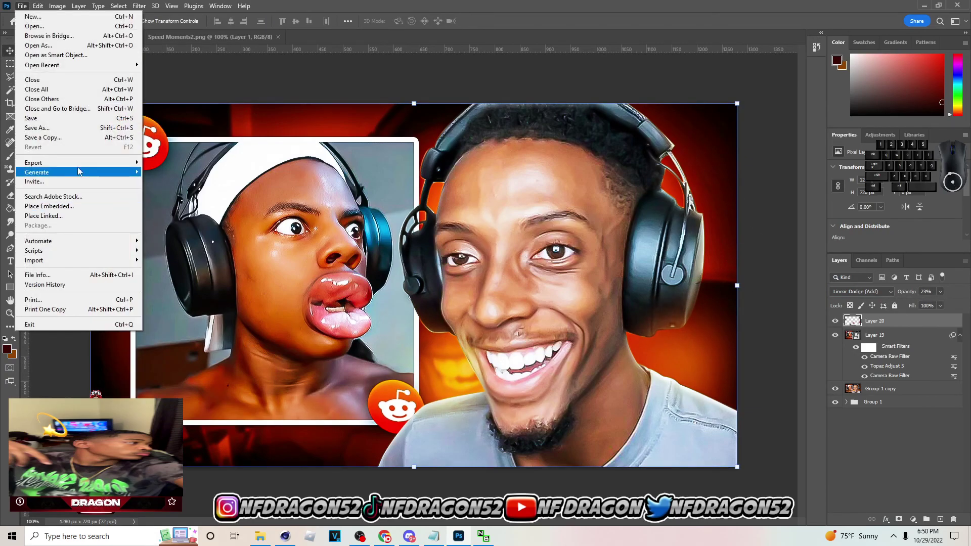
Step: Export the thumbnail as a 1280×720 PNG into Downloads via Export As
left_click(160, 174)
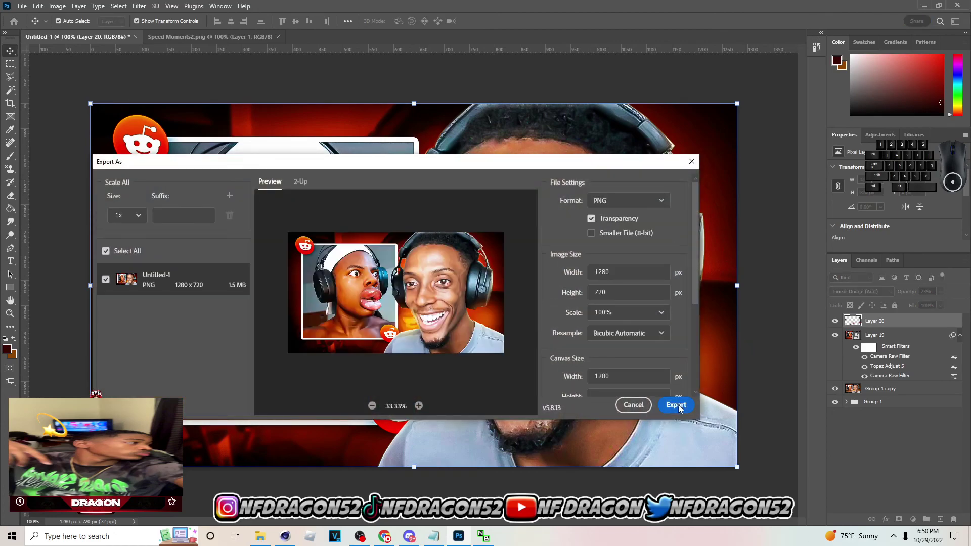
left_click(681, 408)
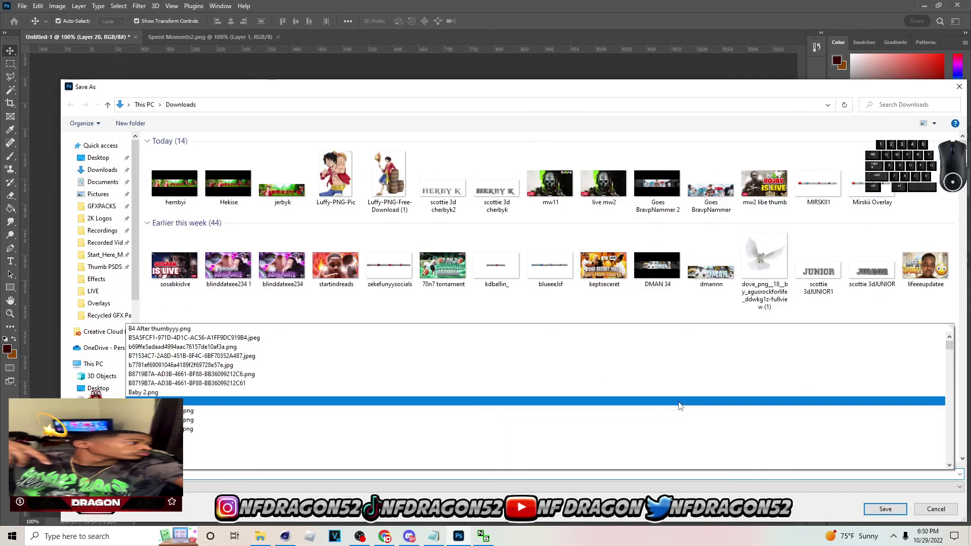
key("space")
key("e")
key("2")
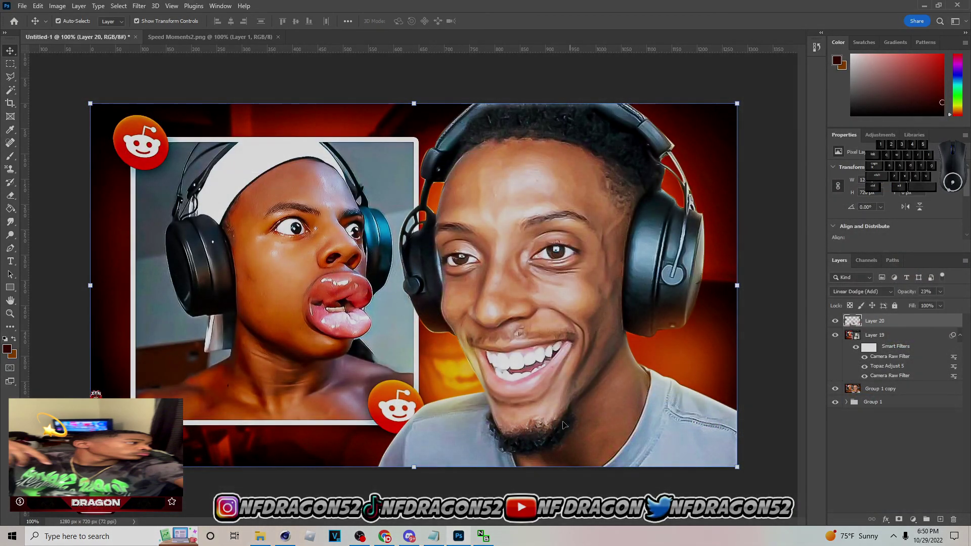